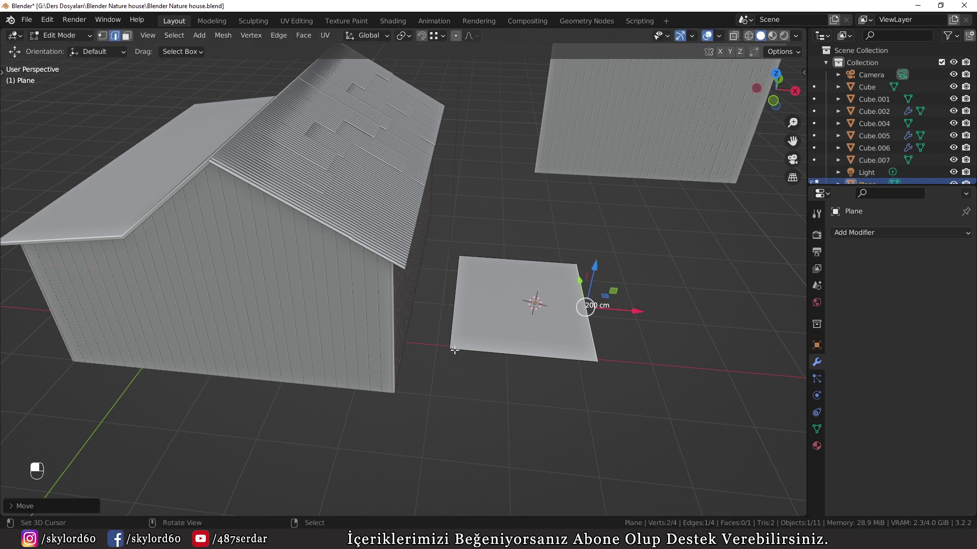
Duplicate the corrugated roof plane, rotate it onto the roof slope and snap a second sheet to the eave corner.
key(Tab)
middle_click(328, 195)
key(shift+d)
middle_click(633, 369)
key(alt+r)
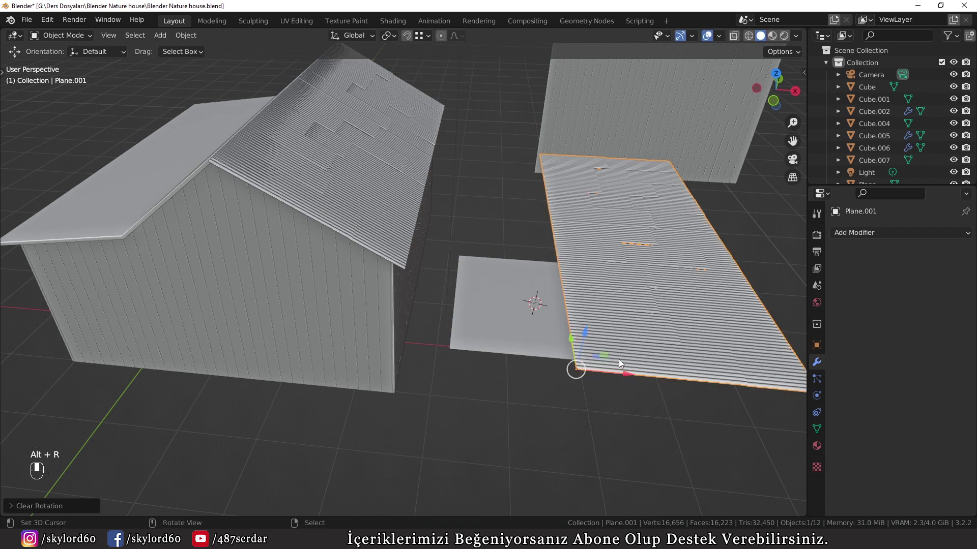
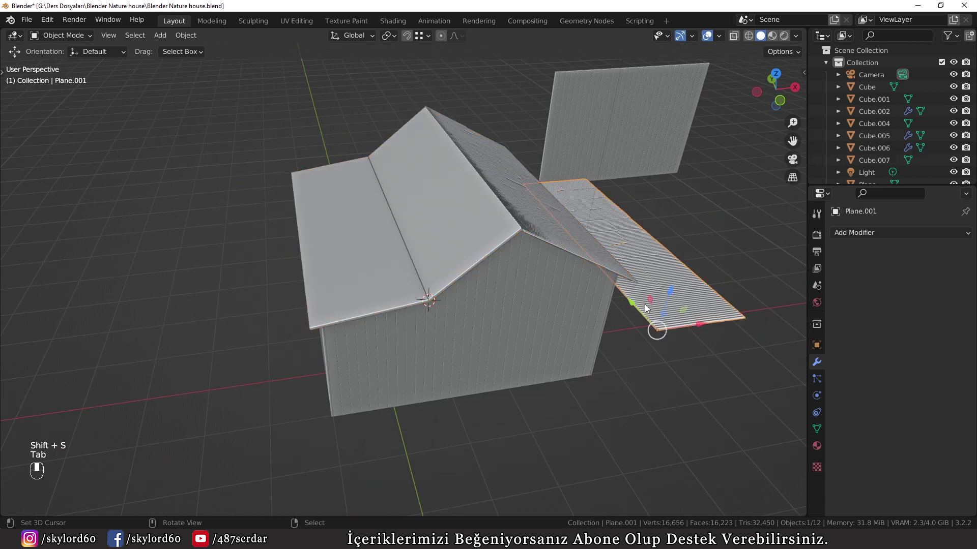
drag(647, 308, 639, 234)
key(shift+s)
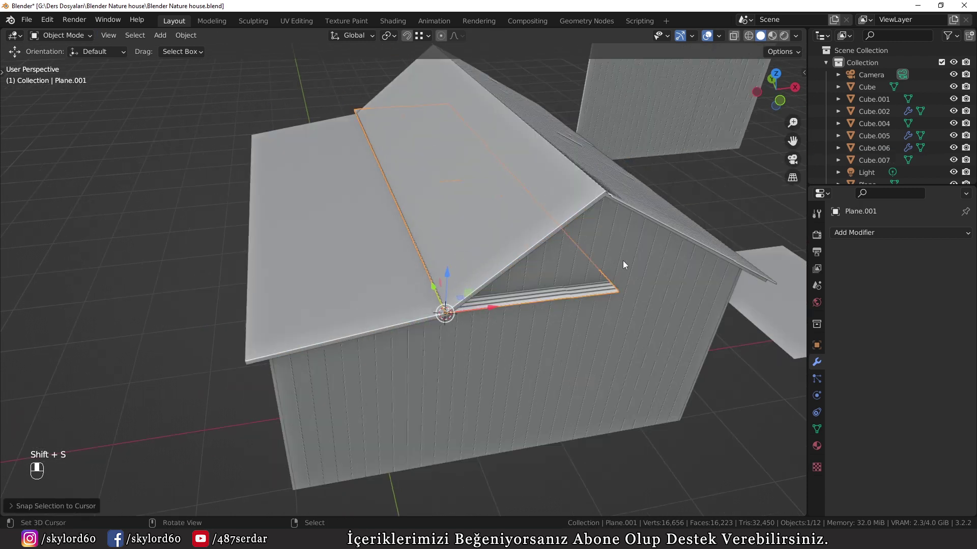
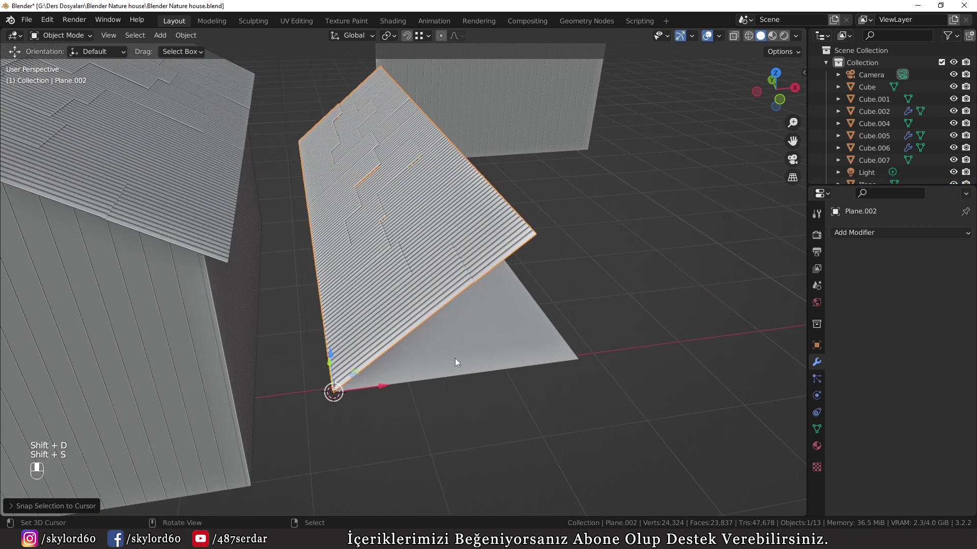
Flatten and scale the Plane.002 sheet onto the roof, applying scale to both roof sheets.
key(alt+r)
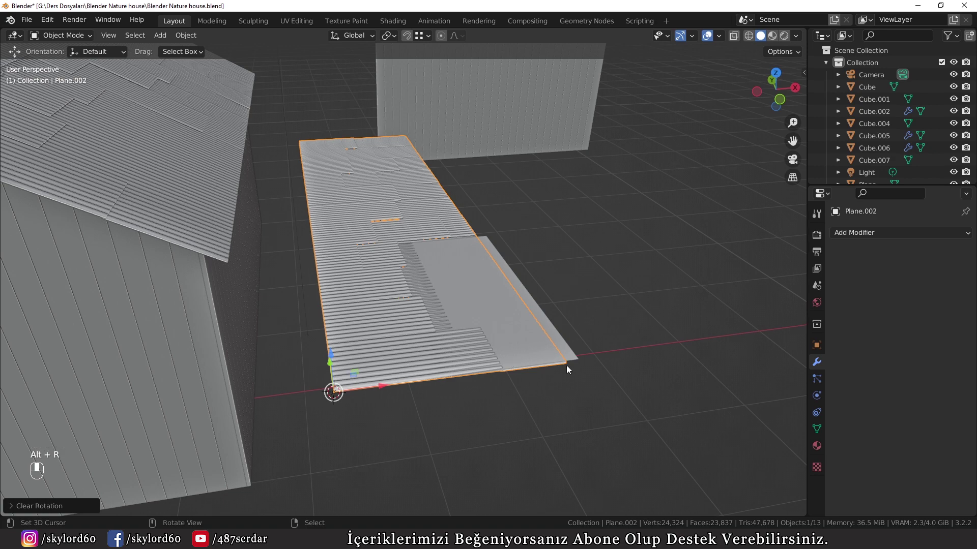
click(551, 316)
drag(597, 424, 566, 331)
drag(566, 332, 523, 331)
key(s)
key(ctrl+a)
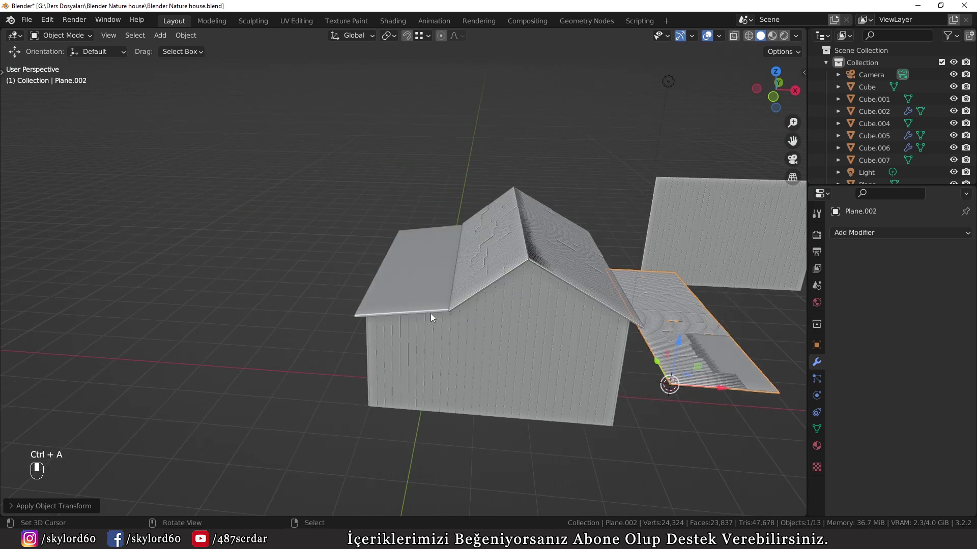
click(469, 279)
key(ctrl+a)
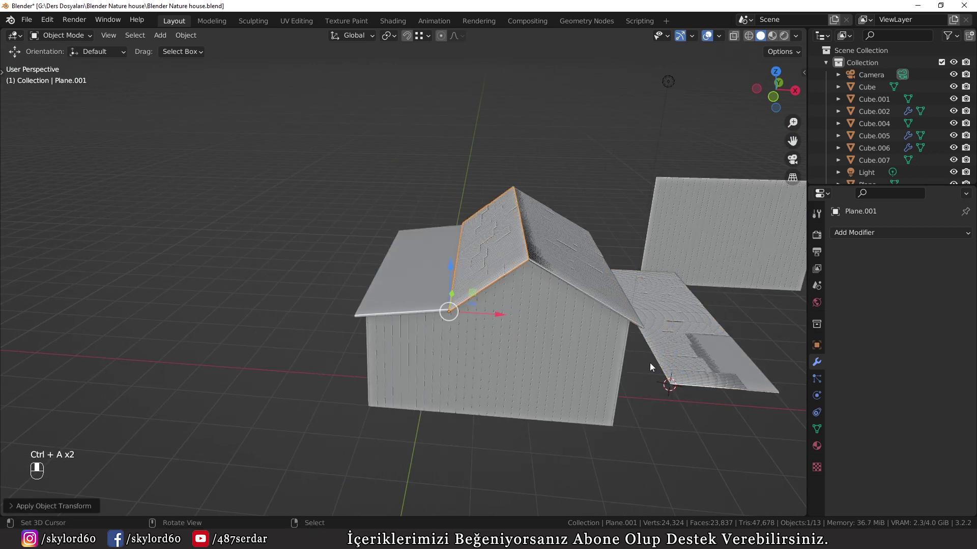
Add a cube flattened into a ridge piece and snap the corrugated sheet onto the near roof overhang.
drag(609, 361, 298, 338)
key(Tab)
key(1)
click(298, 339)
drag(299, 340, 652, 340)
key(shift+s)
key(Tab)
key(a)
key(a)
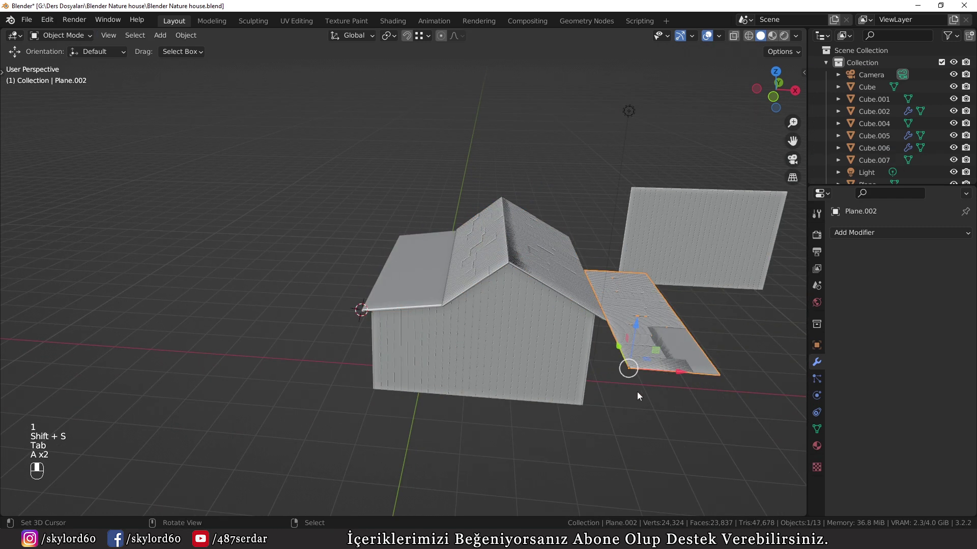
key(shift+s)
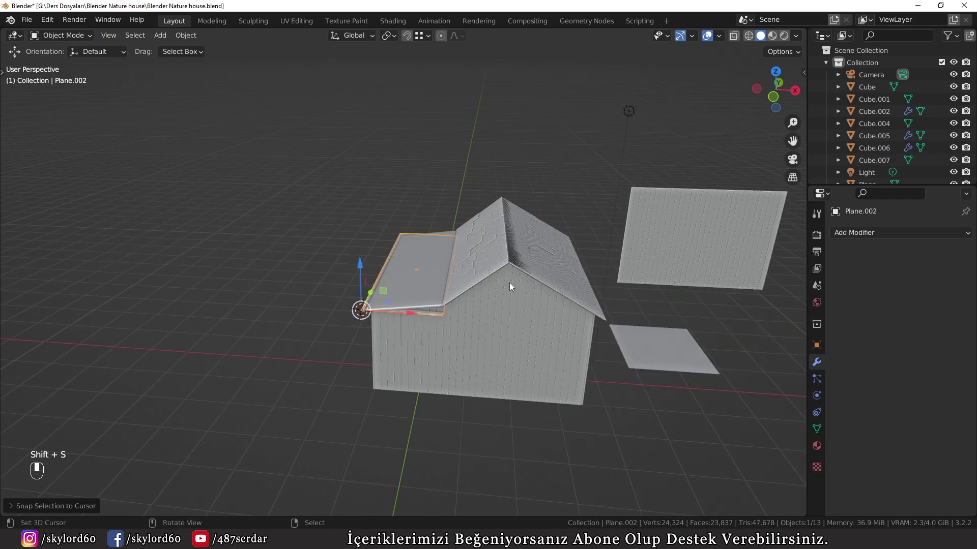
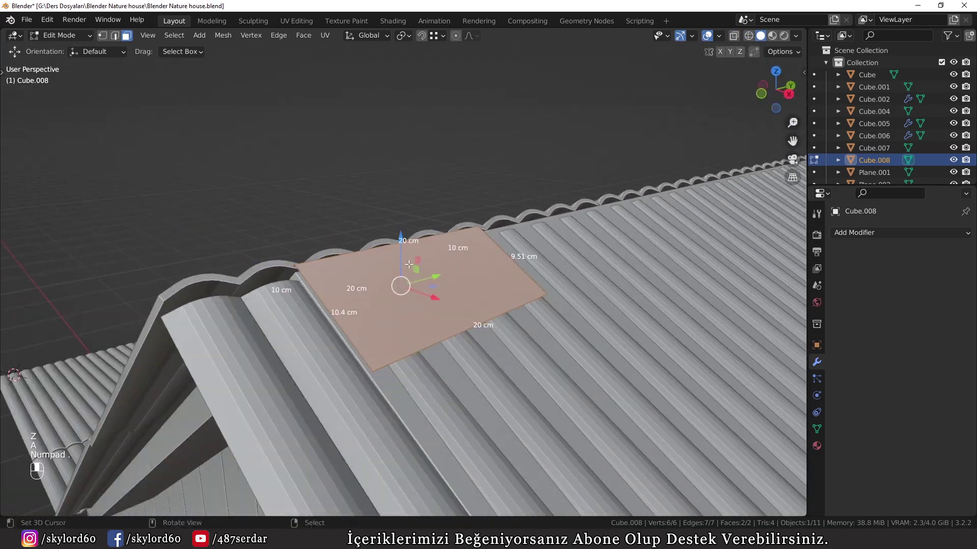
Lower Cube.008 onto the roof peak, undoing a misplaced move, and select its edges for shaping.
key(g)
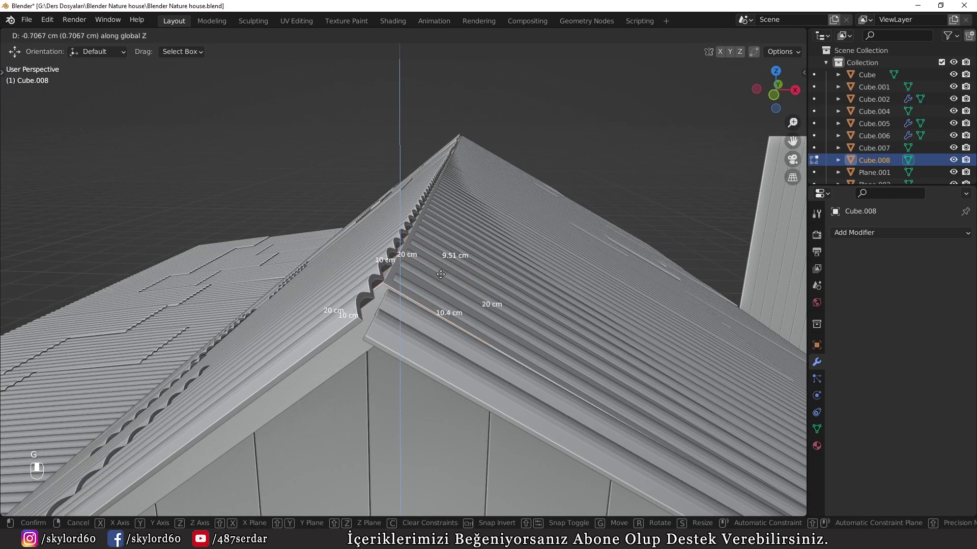
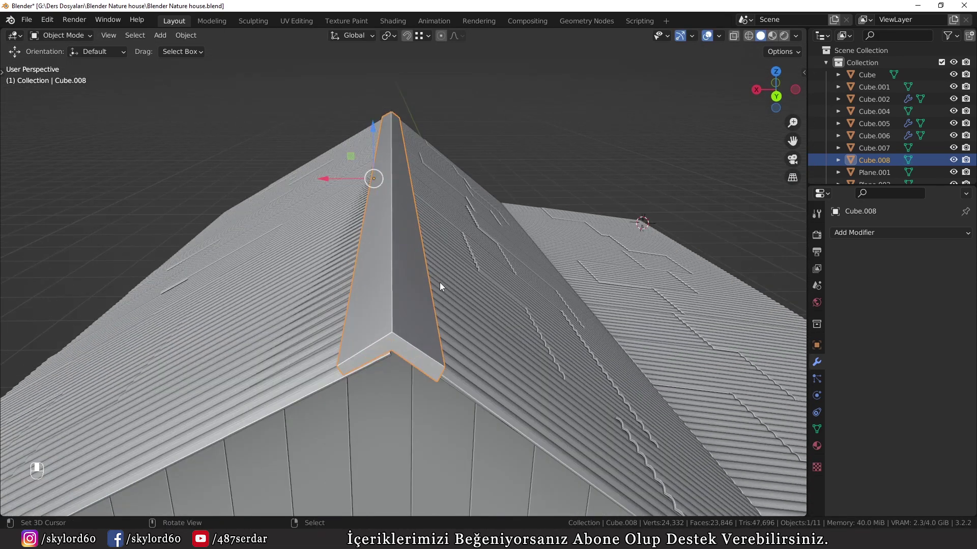
key(ctrl+z)
key(ctrl+z)
key(ctrl+z)
key(Tab)
drag(540, 373, 523, 361)
middle_click(524, 361)
drag(269, 296, 306, 303)
middle_click(316, 304)
click(426, 315)
drag(455, 312, 485, 298)
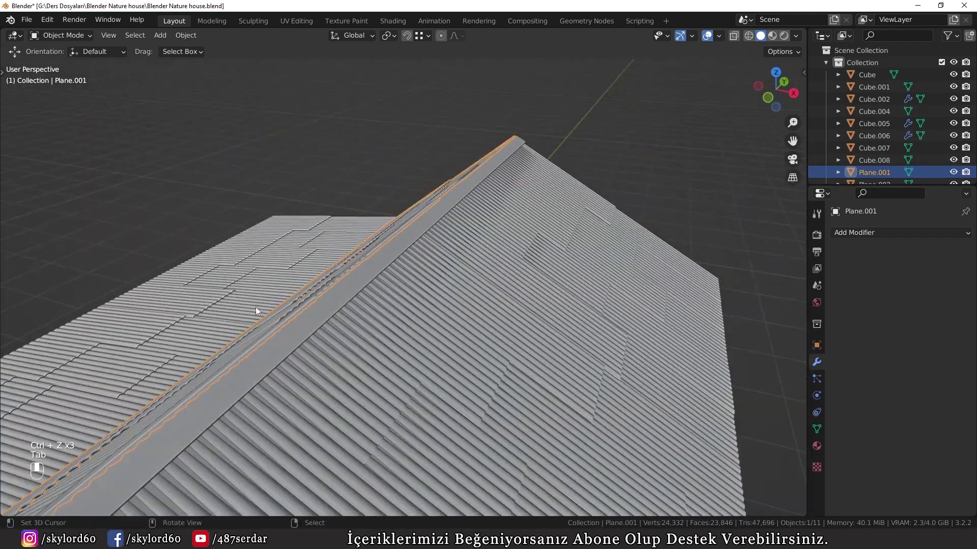
Extrude and fold the cap into a V along Y, then rotate Plane.001 to align under the ridge.
drag(257, 309, 420, 223)
middle_click(292, 232)
click(263, 232)
drag(235, 270, 360, 293)
key(e)
key(y)
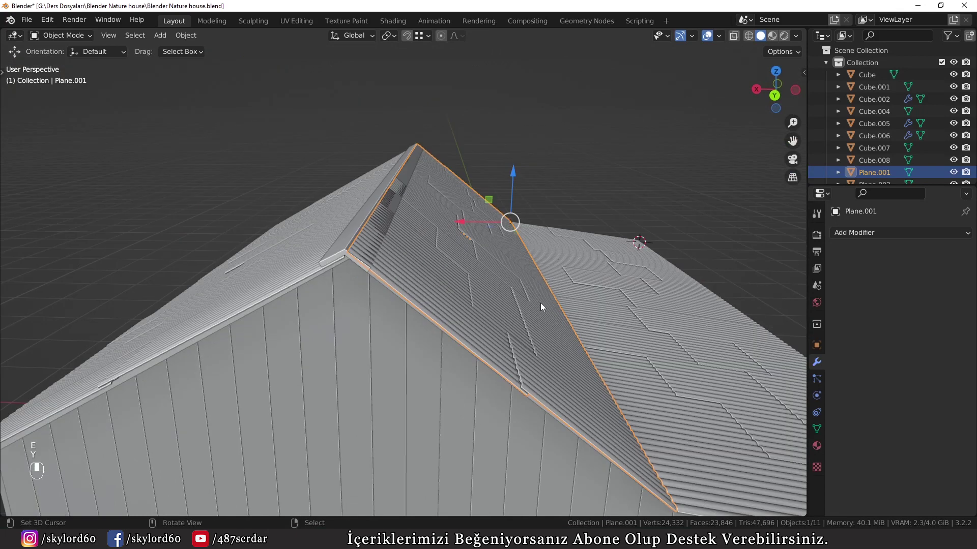
key(r)
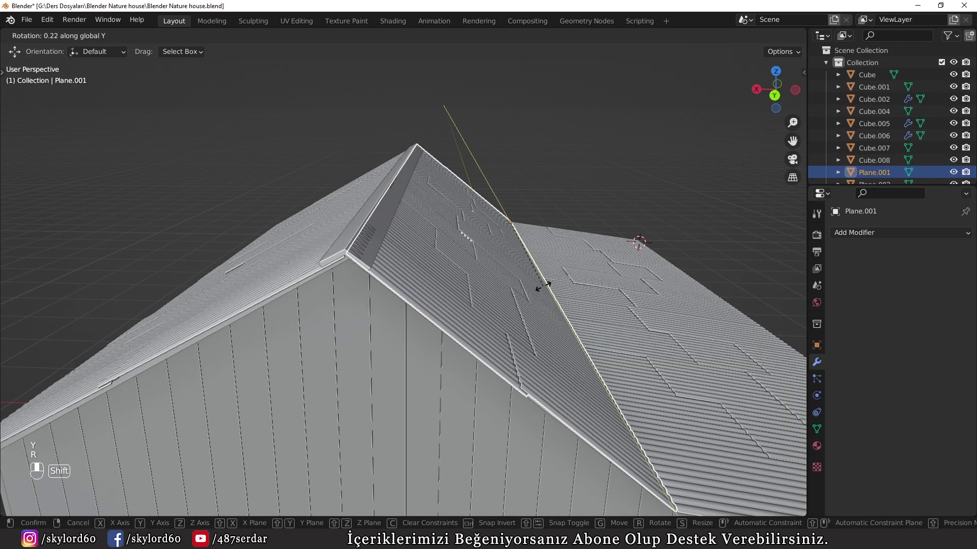
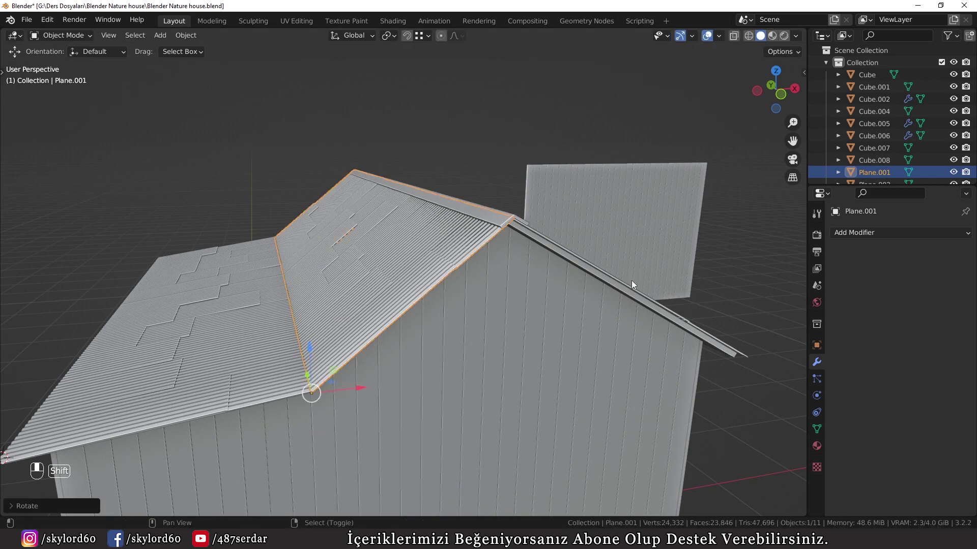
Apply the ridge cap's scale and add a Bevel modifier of 0.4 cm with 3 segments.
drag(634, 291, 608, 304)
key(a)
drag(607, 303, 413, 255)
key(a)
click(413, 255)
middle_click(414, 256)
click(307, 186)
drag(307, 186, 369, 200)
drag(369, 200, 417, 181)
key(w)
middle_click(417, 180)
drag(418, 182, 625, 291)
key(ctrl+a)
click(487, 217)
drag(489, 229, 508, 262)
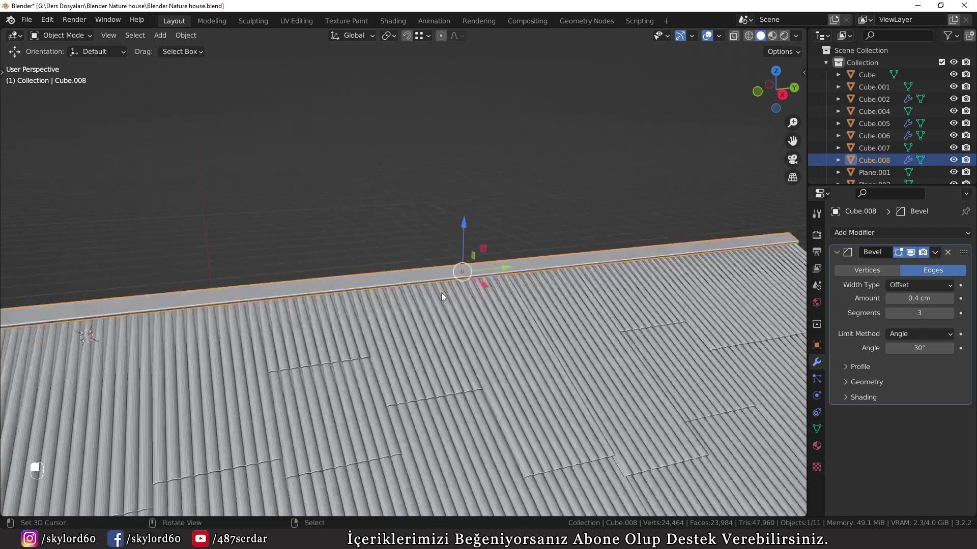
Loop-cut the ridge cap into offset overlapping sections and apply its Bevel modifier permanently.
key(Tab)
key(ctrl+r)
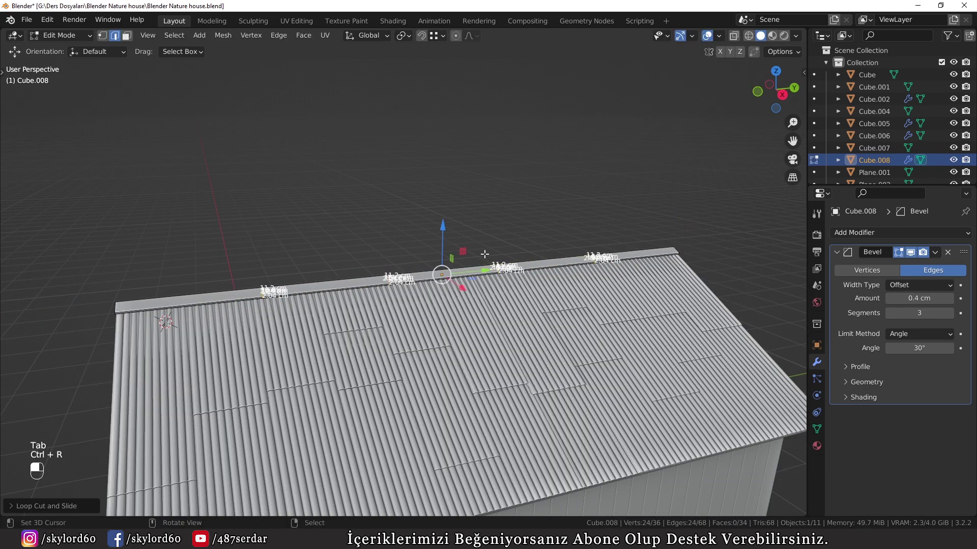
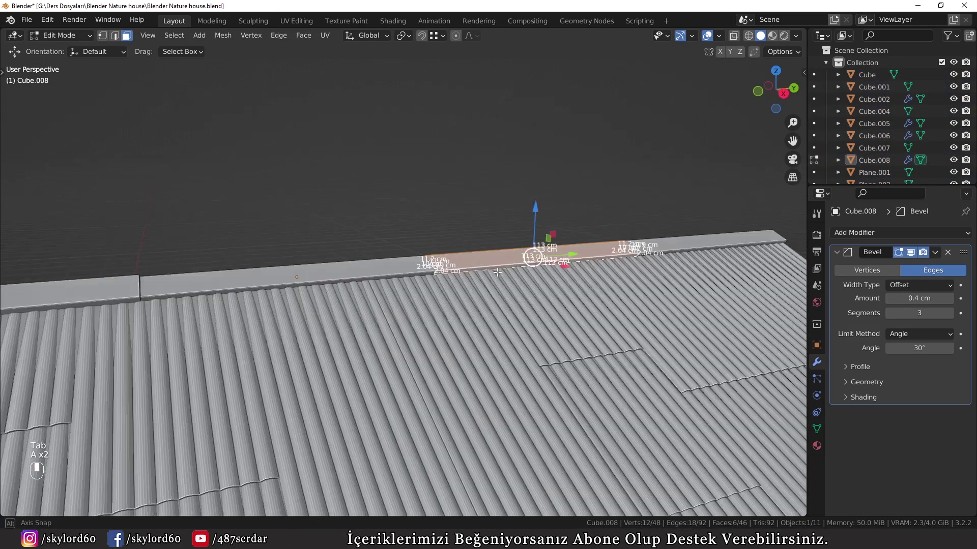
key(alt+e)
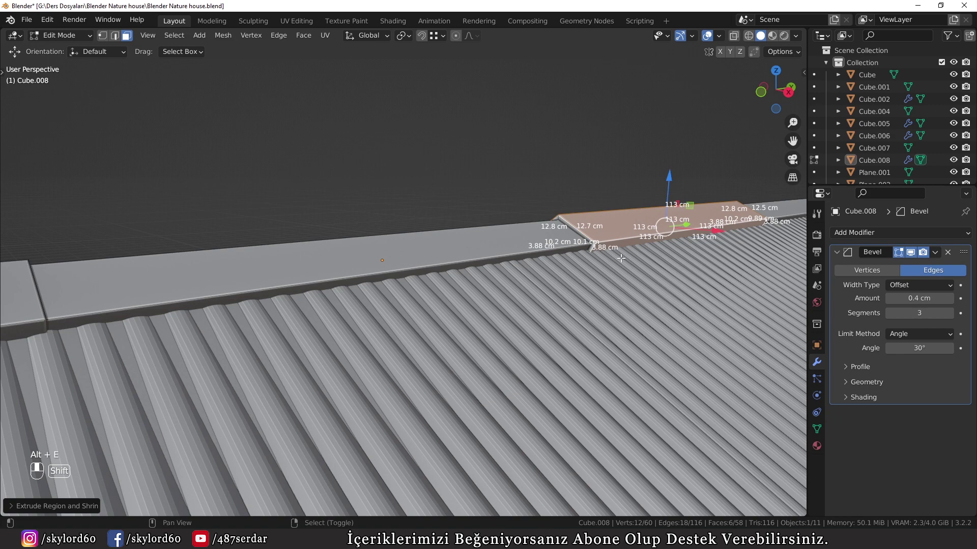
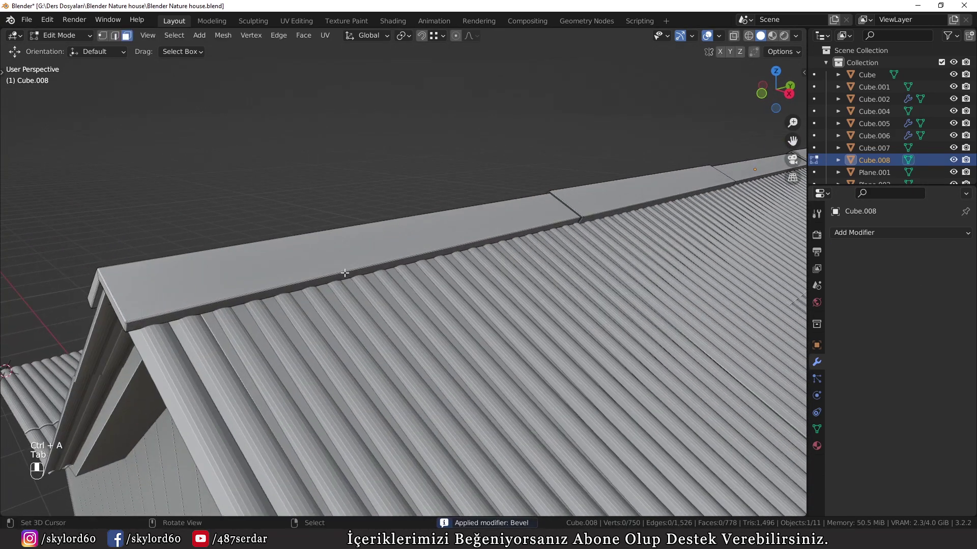
key(Tab)
key(a)
key(a)
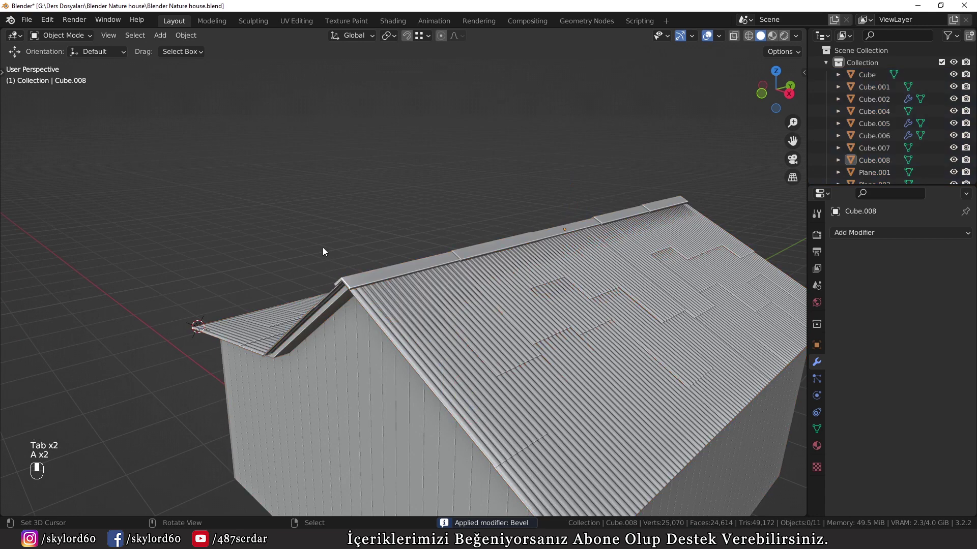
Apply the wall planking array and position the view on the house's end wall.
middle_click(348, 314)
drag(369, 318, 455, 282)
click(454, 283)
drag(455, 283, 416, 200)
drag(416, 200, 439, 196)
key(n)
key(b)
key(g)
key(m)
key(n)
drag(376, 248, 660, 283)
click(660, 282)
key(m)
Add a cube in Right Orthographic view and flatten it into a square block on the end wall.
drag(659, 278, 415, 289)
click(416, 289)
drag(415, 288, 438, 227)
key(ctrl+a)
key(shift+a)
key(KP_1)
key(KP_3)
drag(520, 141, 753, 215)
Move the door block vertically along Z by 13 to set its height below the roof overhang.
key(g)
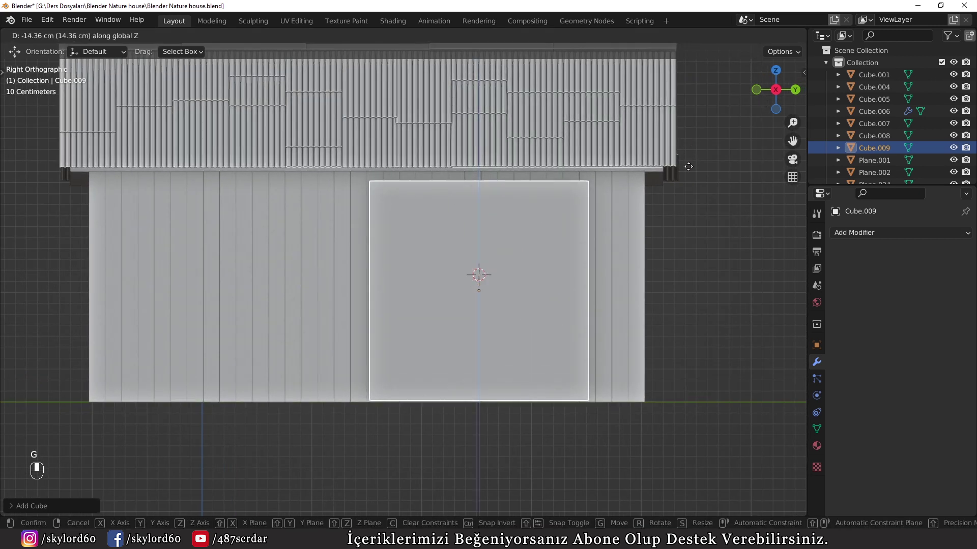
key(g)
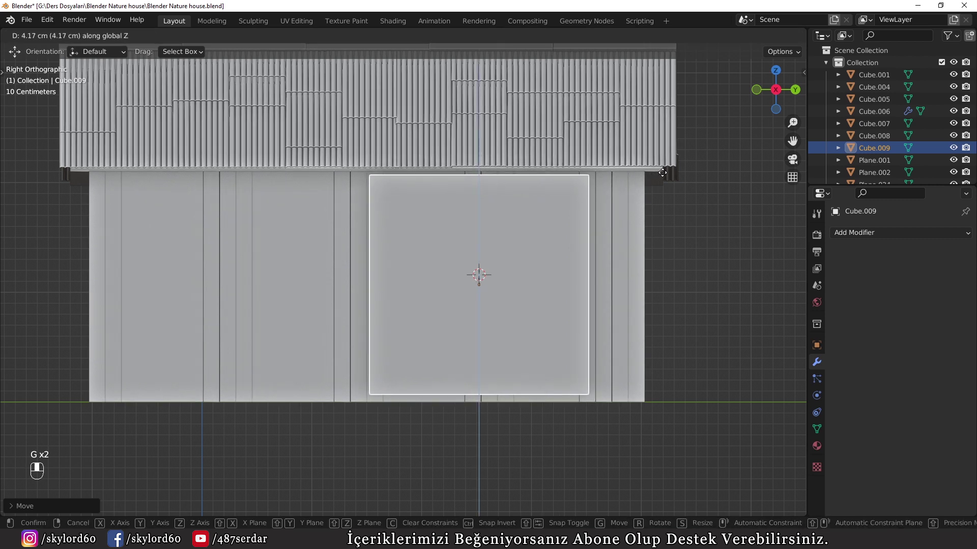
key(g)
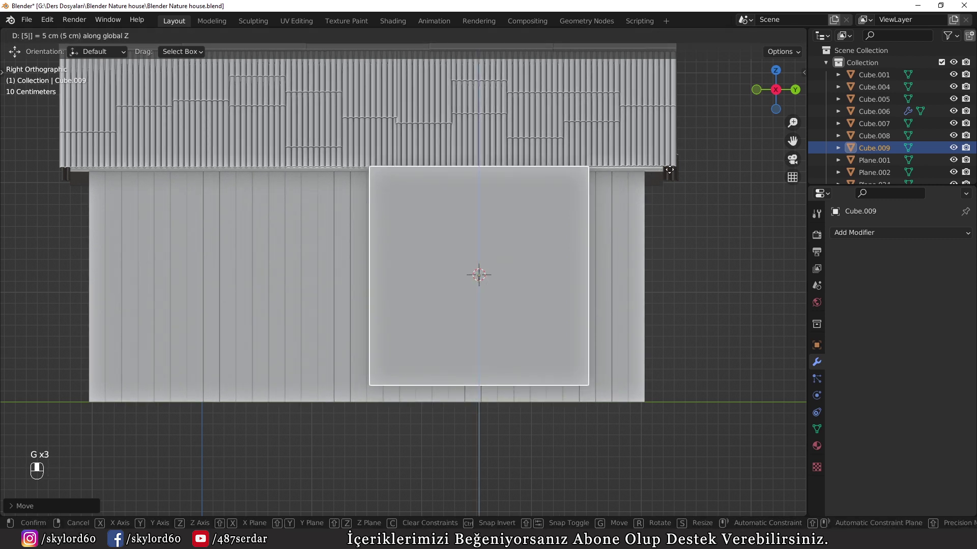
key(KP_1)
key(KP_3)
key(g)
drag(602, 237, 543, 246)
key(g)
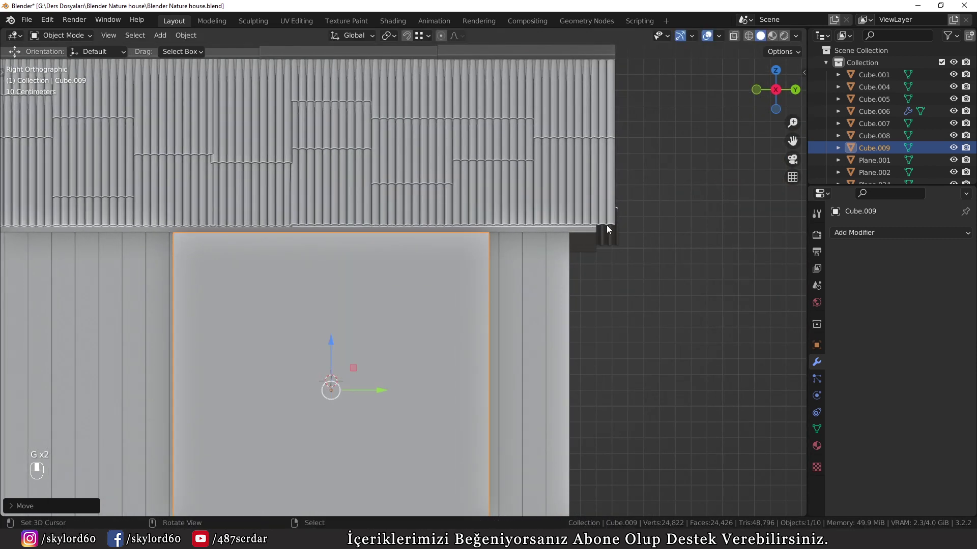
key(g)
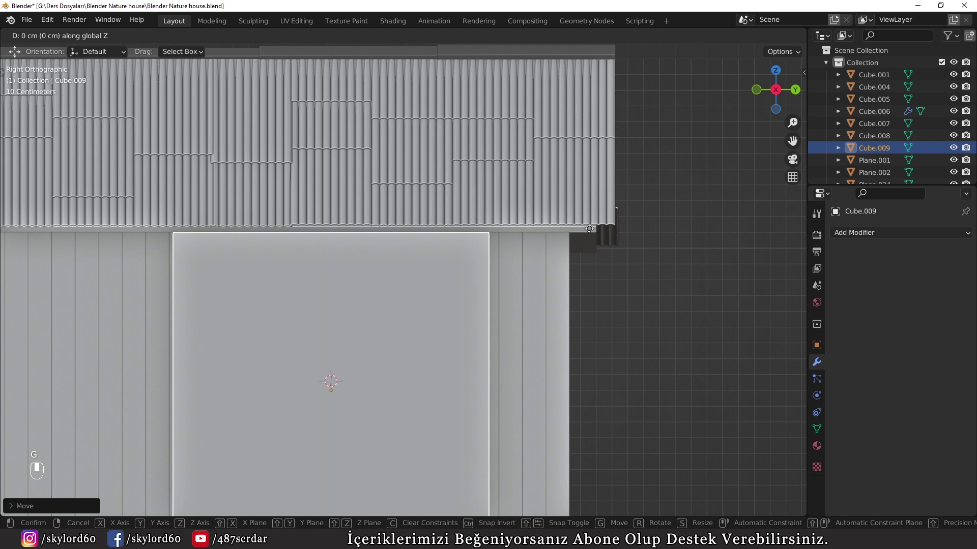
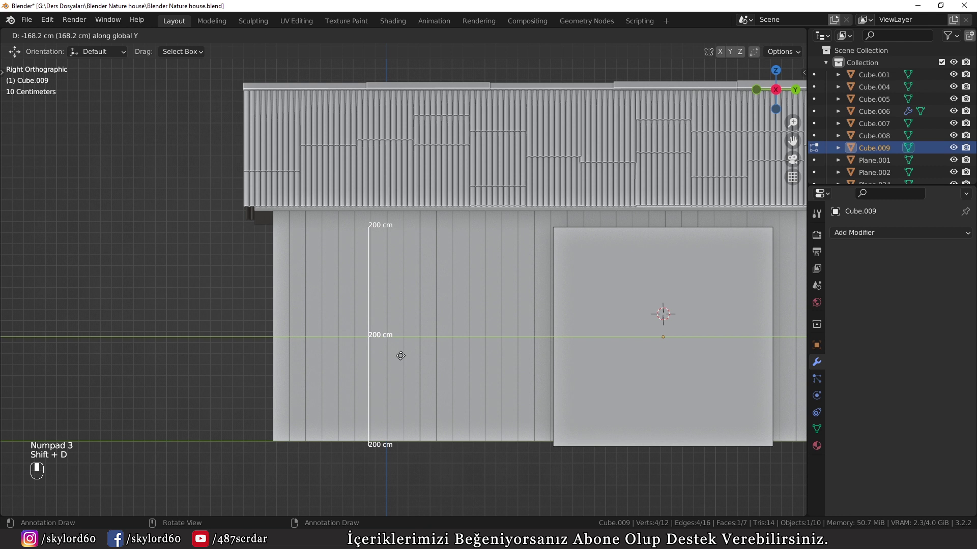
Duplicate the door block along Y and shrink it into a 70 by 75 cm window block.
key(g)
key(s)
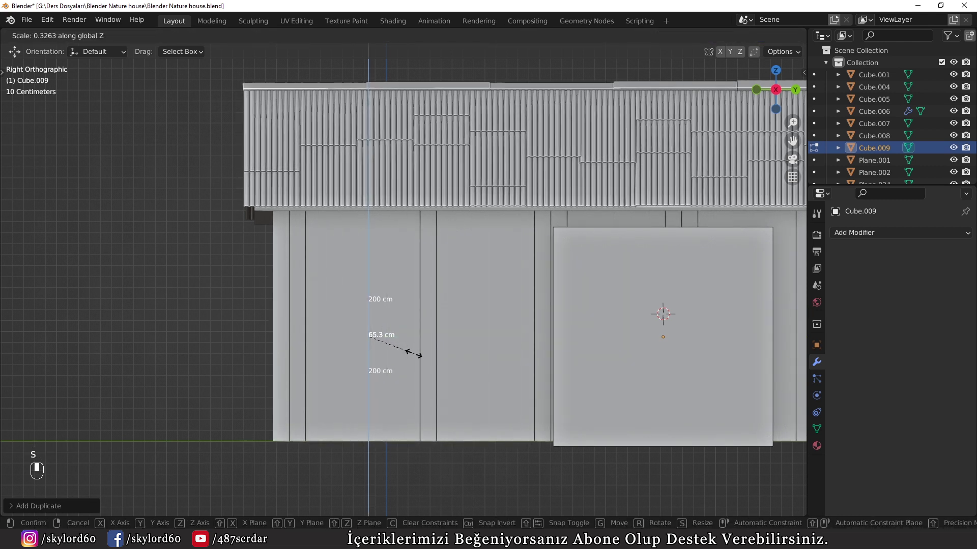
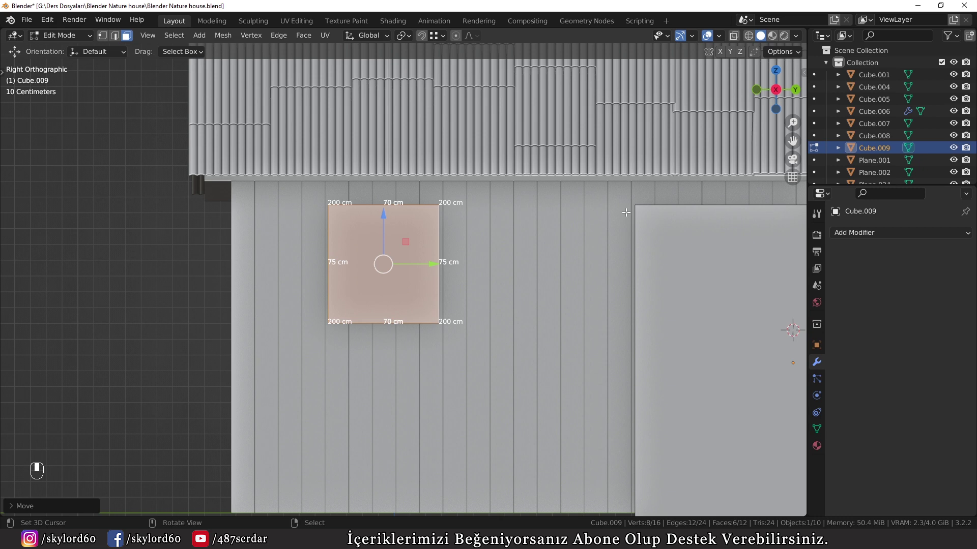
Lower the window block along Z and push it through the side wall beside the door block.
key(g)
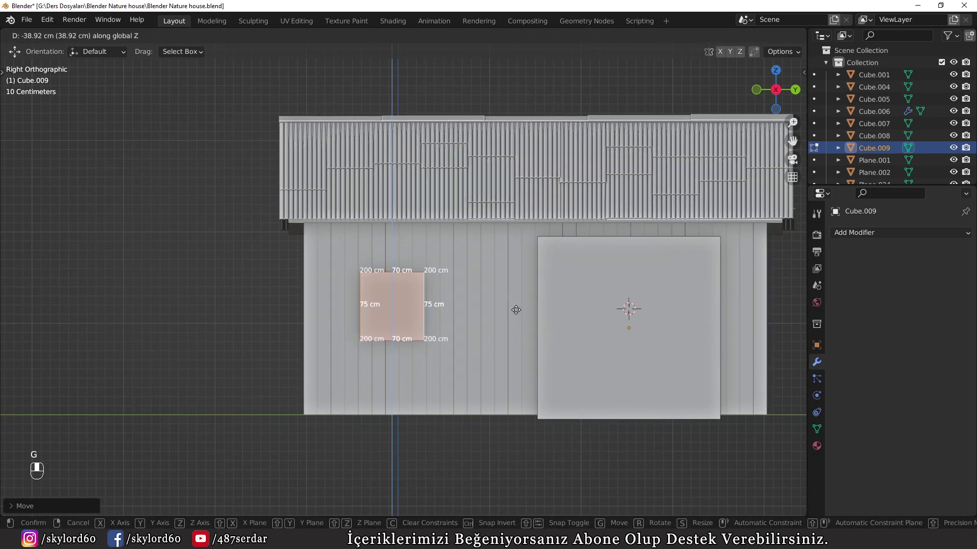
key(z)
key(3)
key(z)
key(g)
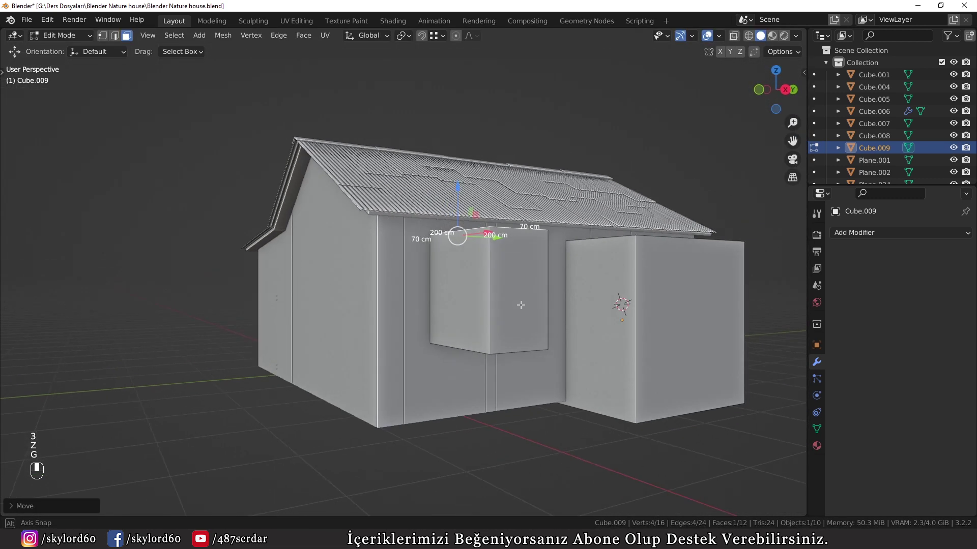
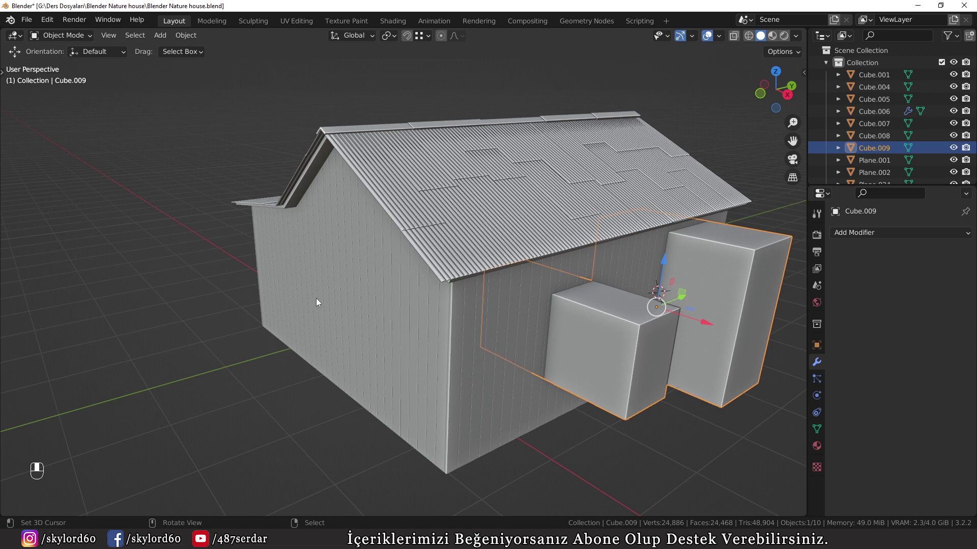
Separate the window cutter and move copies onto the long wall and the gable wall.
click(356, 343)
key(Tab)
key(Tab)
click(648, 336)
key(Tab)
key(ctrl+l)
key(g)
key(ctrl+z)
key(r)
key(g)
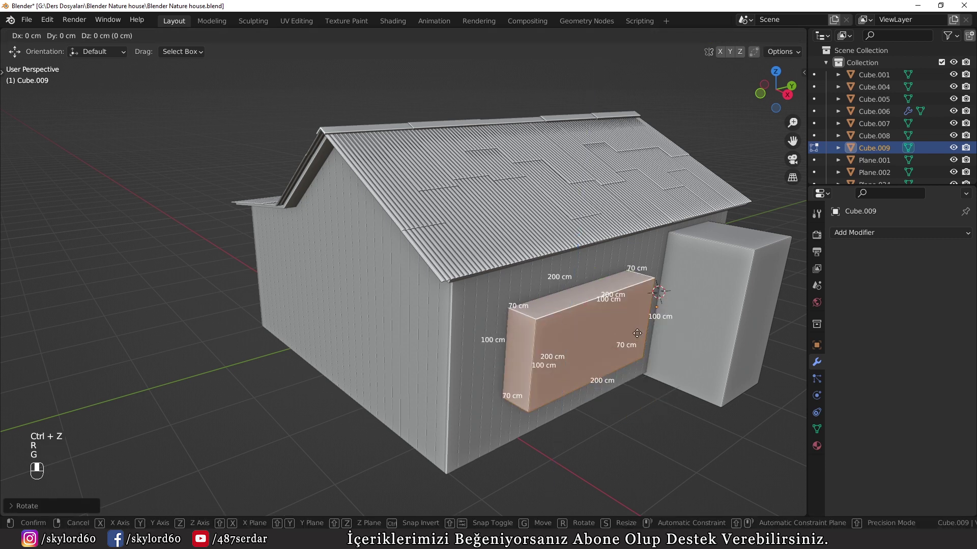
click(636, 350)
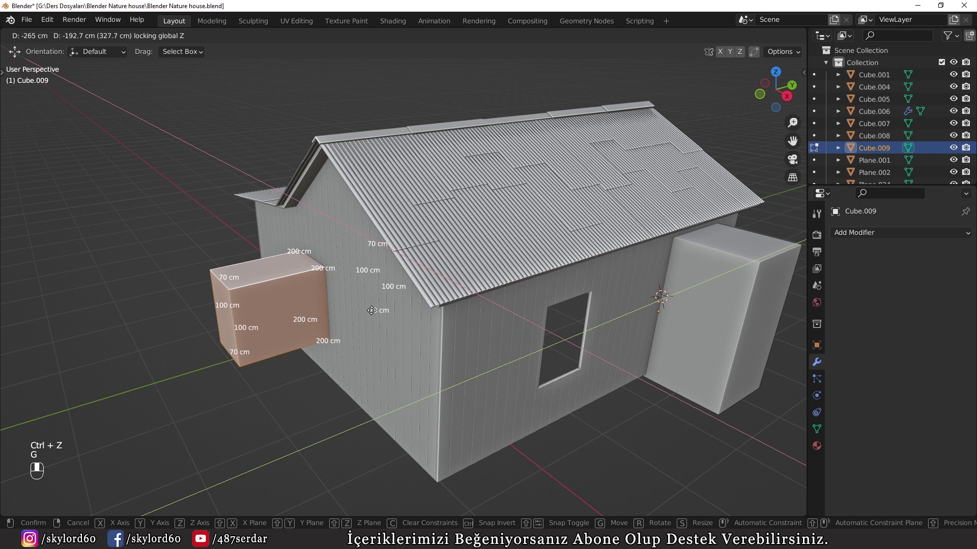
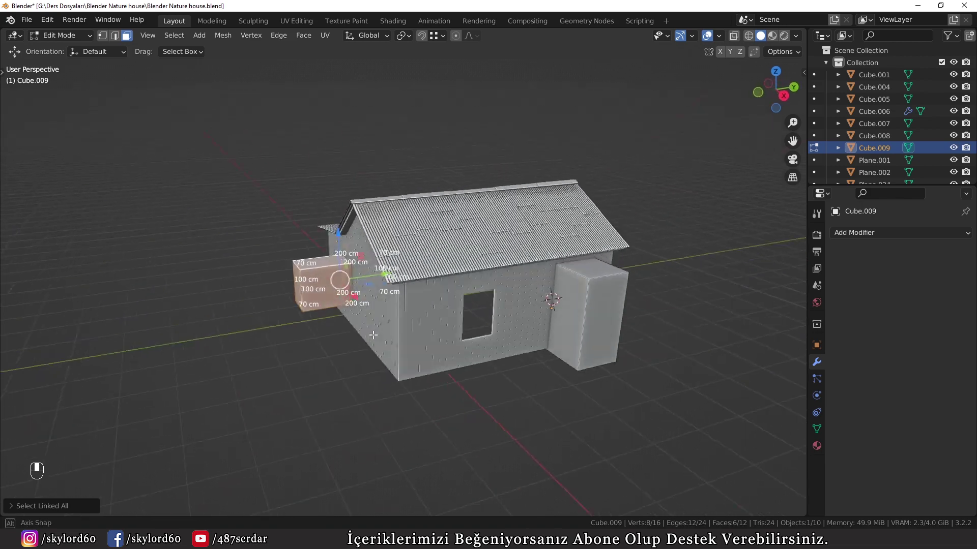
Leave Edit Mode and hide the window cutter blocks, leaving the cut openings.
key(Tab)
key(x)
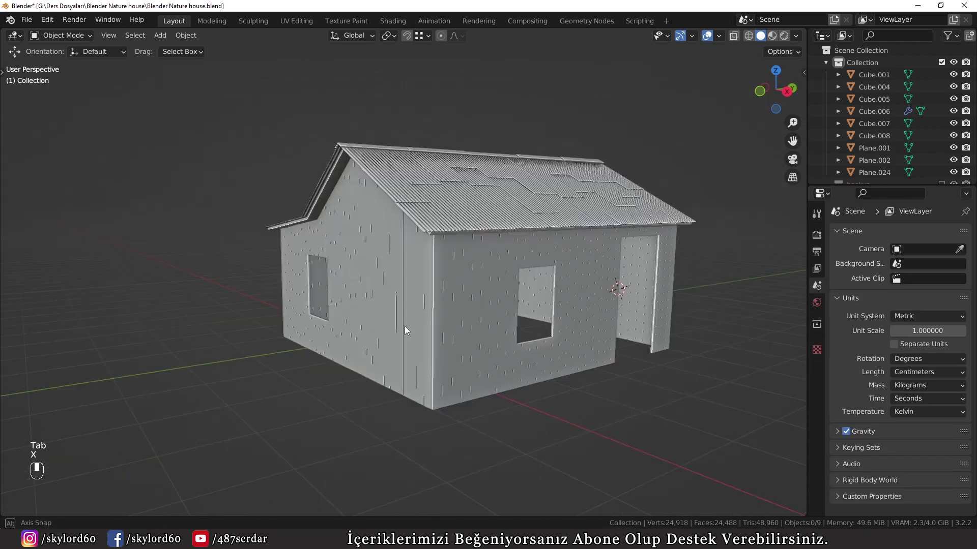
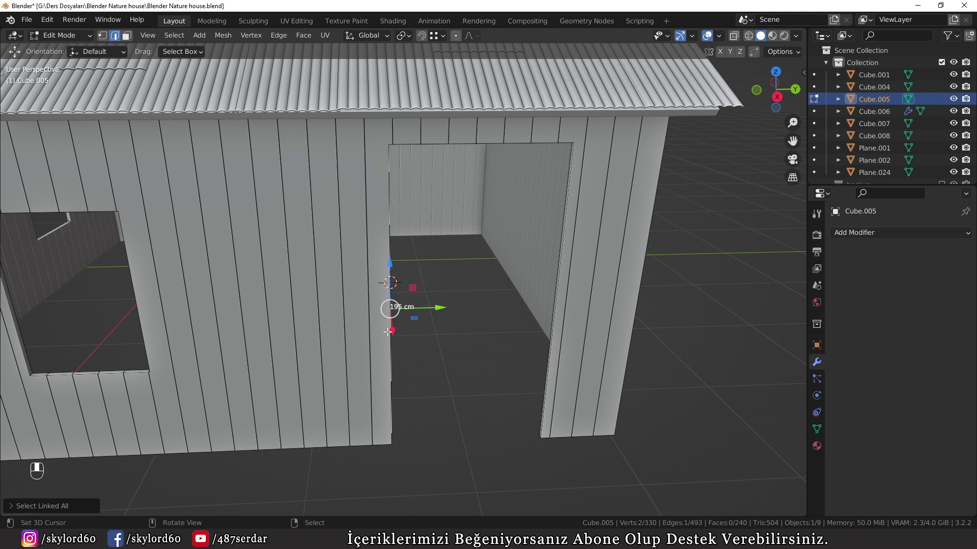
Extrude the doorway edge 15 cm into a plank strip and separate it as its own object with P.
key(g)
key(e)
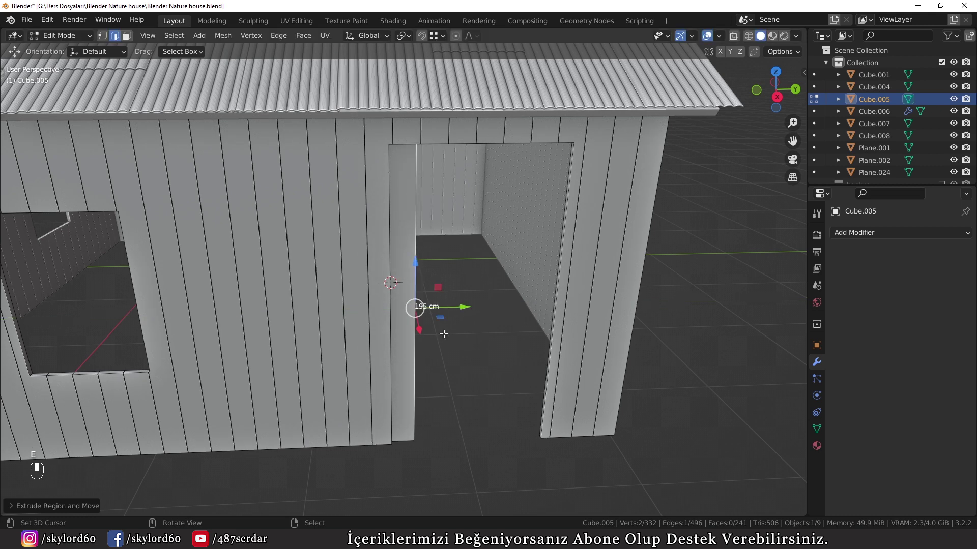
key(ctrl+l)
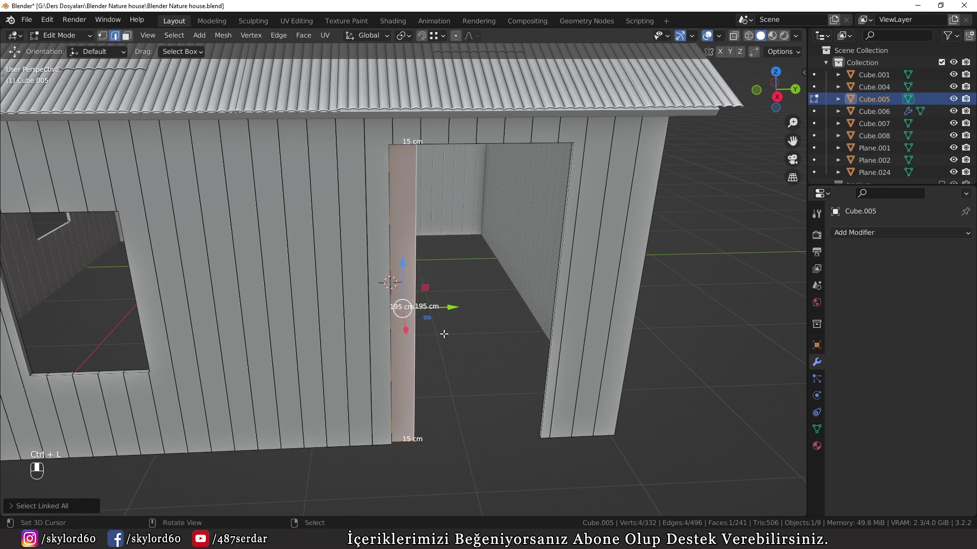
key(p)
key(Tab)
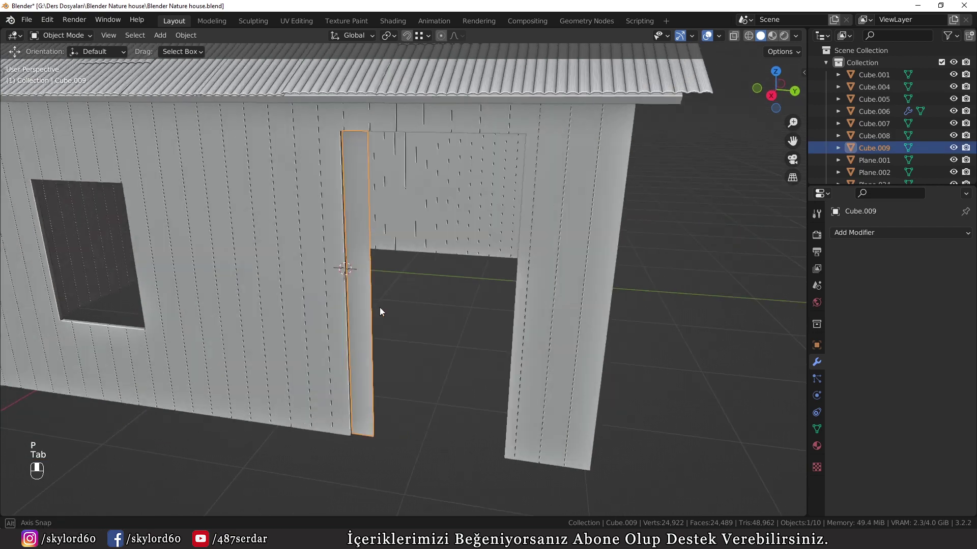
Set the plank's origin at its base corner and apply it as a solid 2 cm thick piece.
key(Tab)
key(Tab)
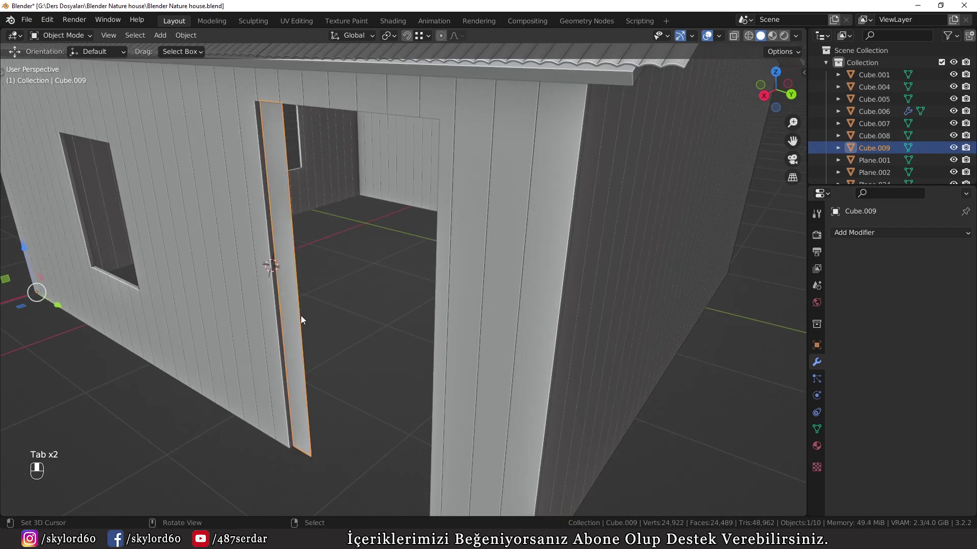
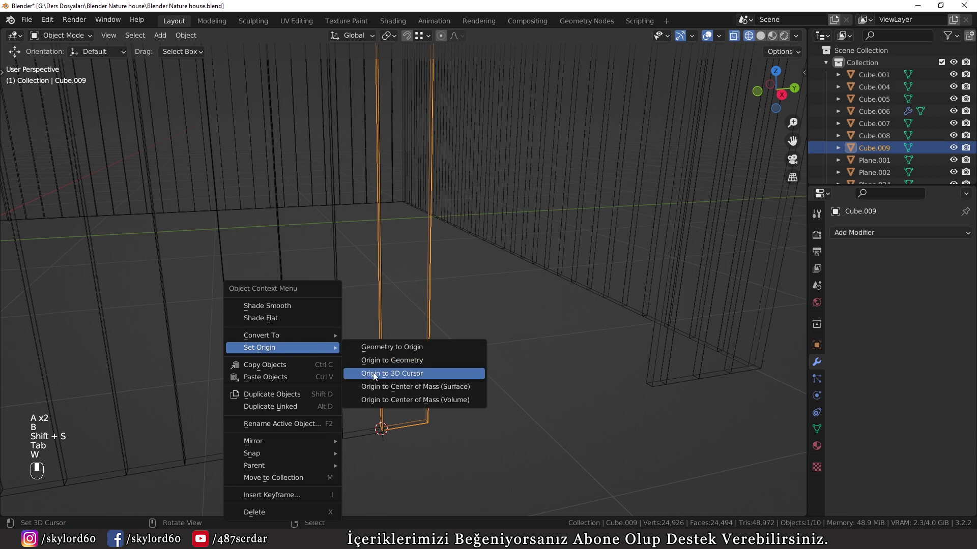
key(z)
key(ctrl+a)
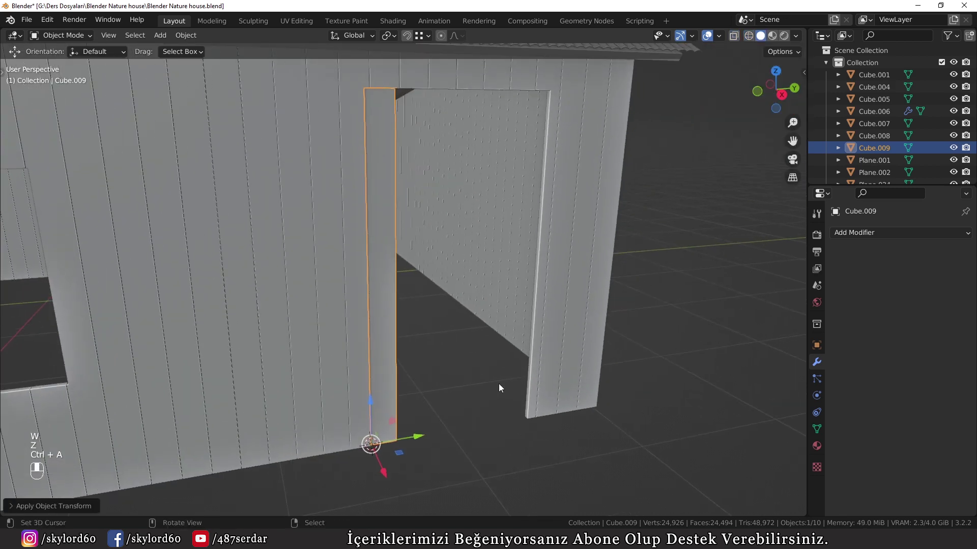
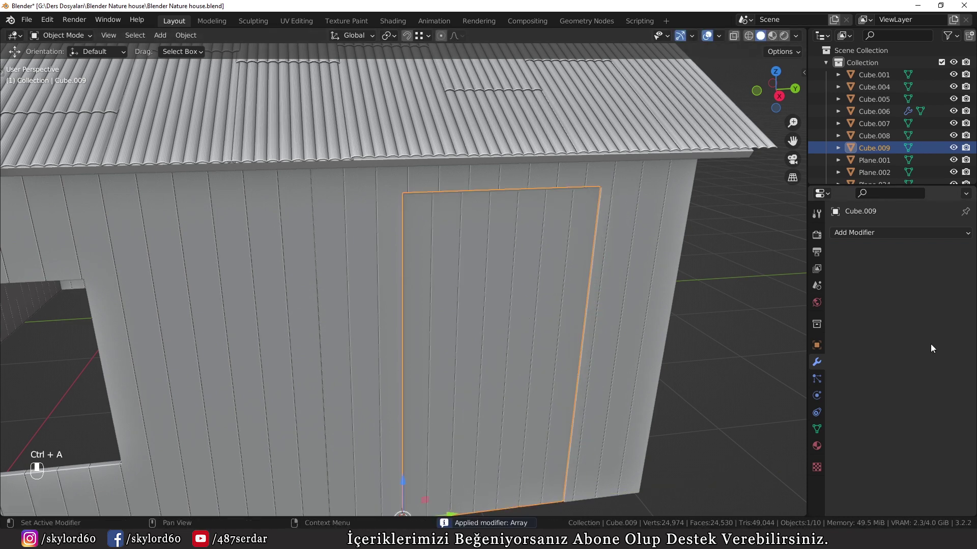
Select a single door plank face in Edit Mode, viewed straight on from the side.
drag(533, 359, 508, 366)
key(Tab)
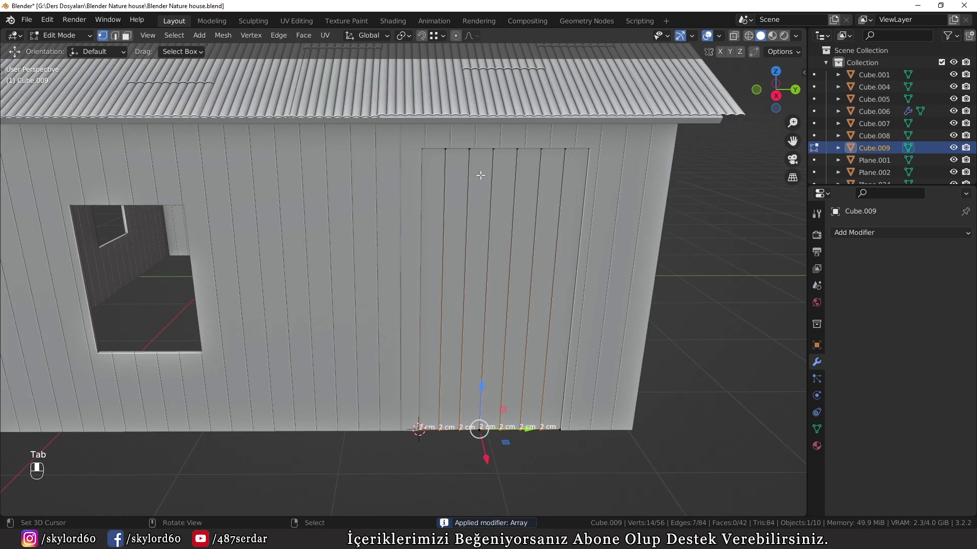
key(3)
key(ctrl+l)
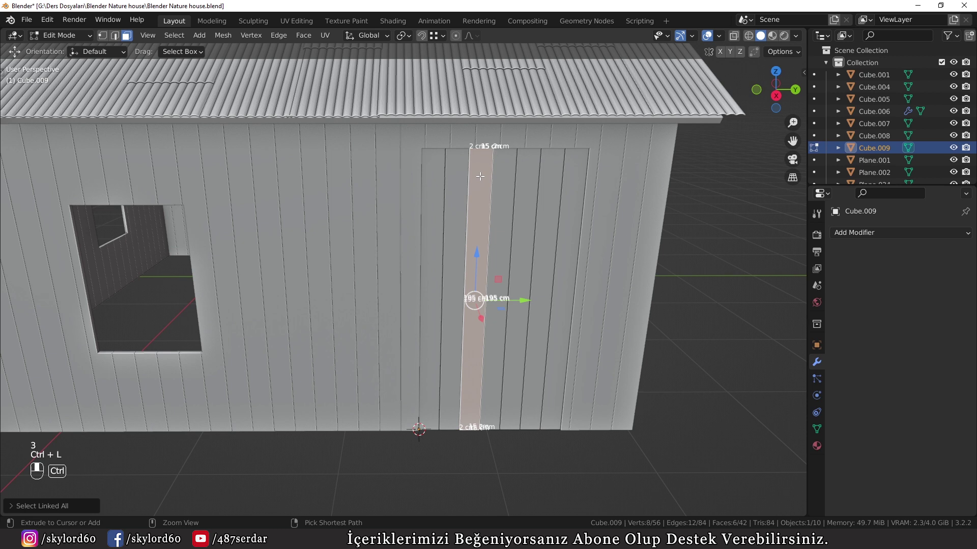
key(ctrl+l)
key(KP_3)
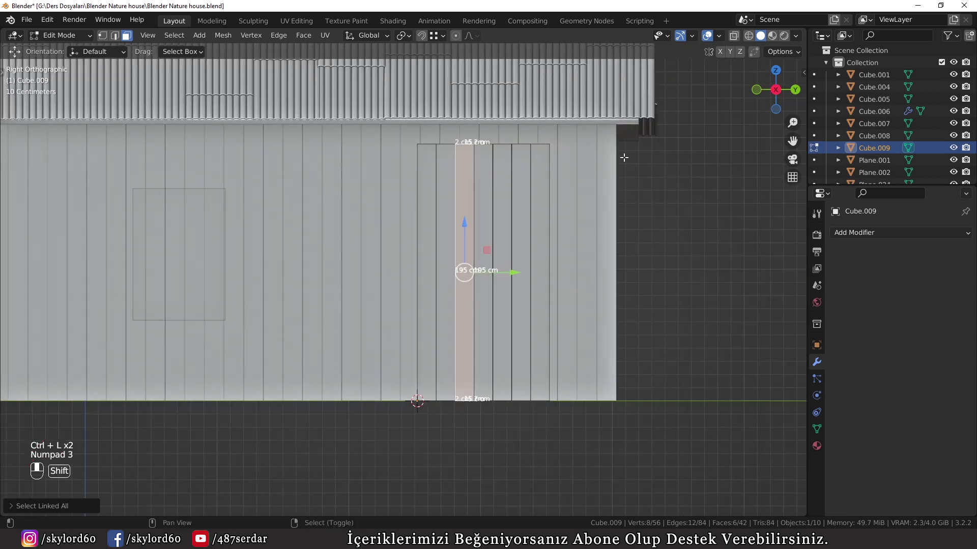
Duplicate the plank, rotate it horizontal and slide it along one axis onto the door top.
key(shift+d)
key(r)
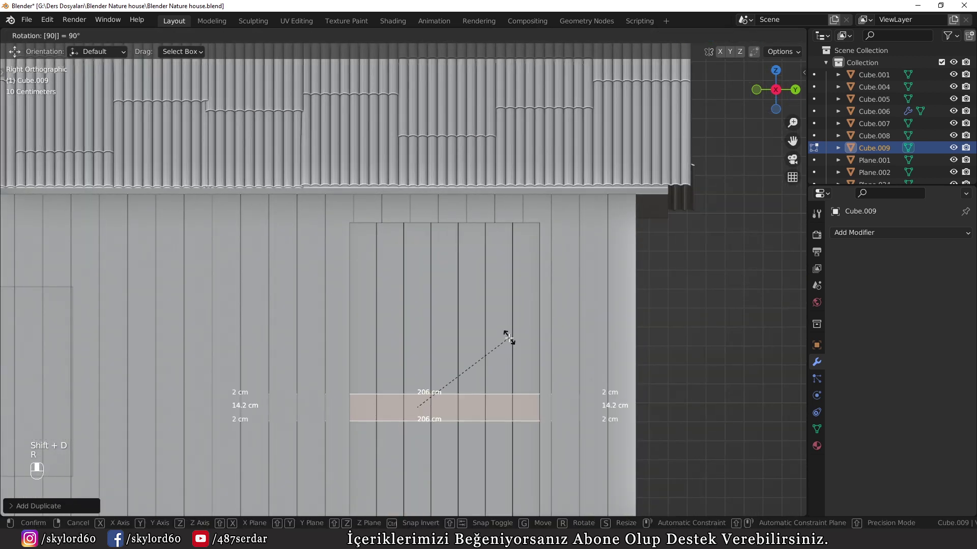
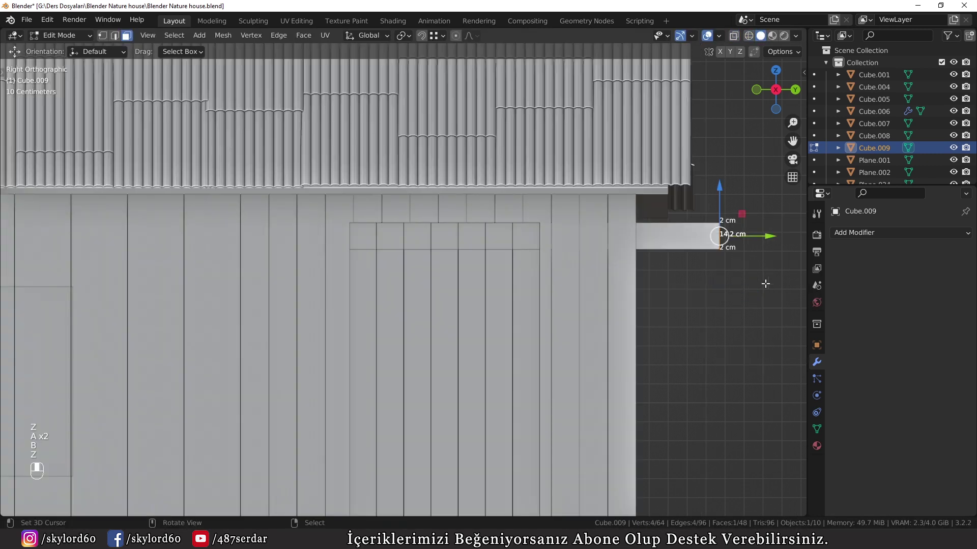
key(g)
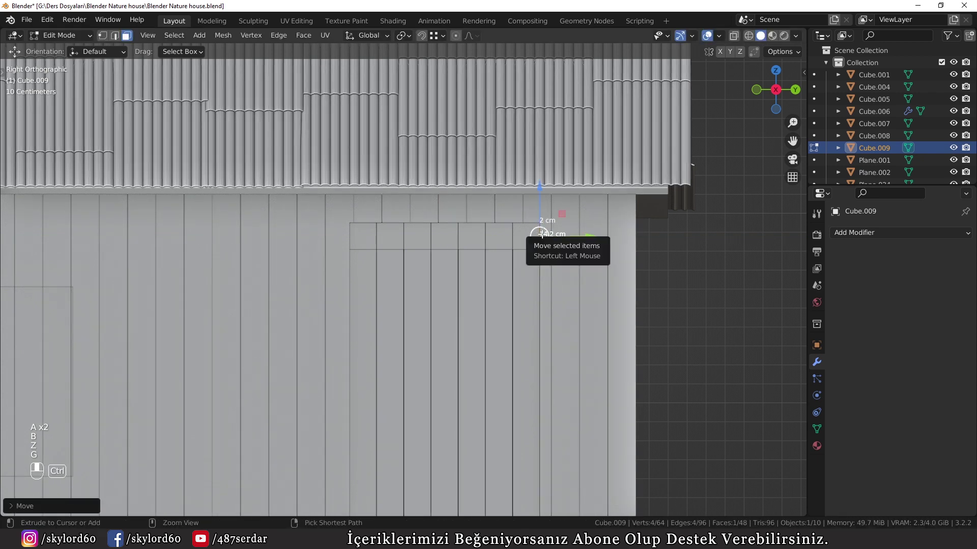
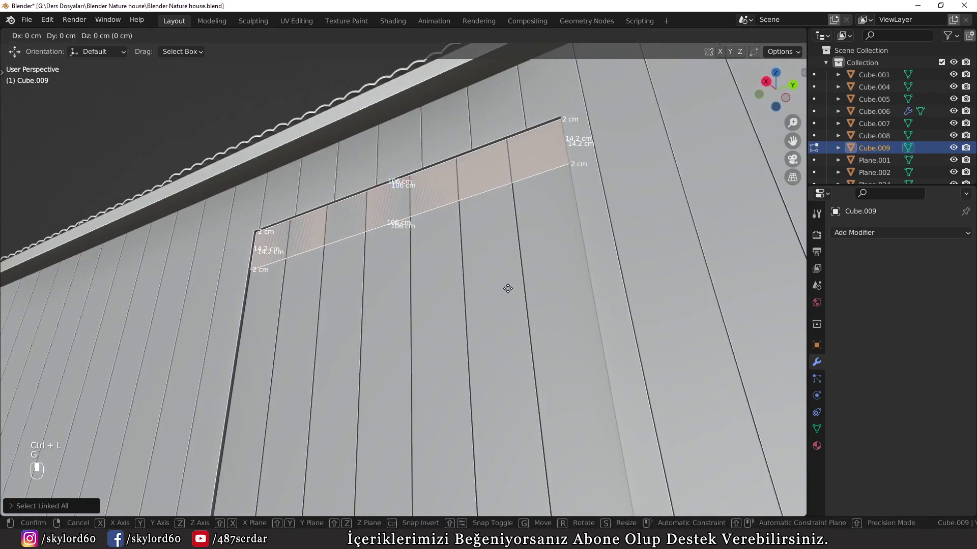
key(g)
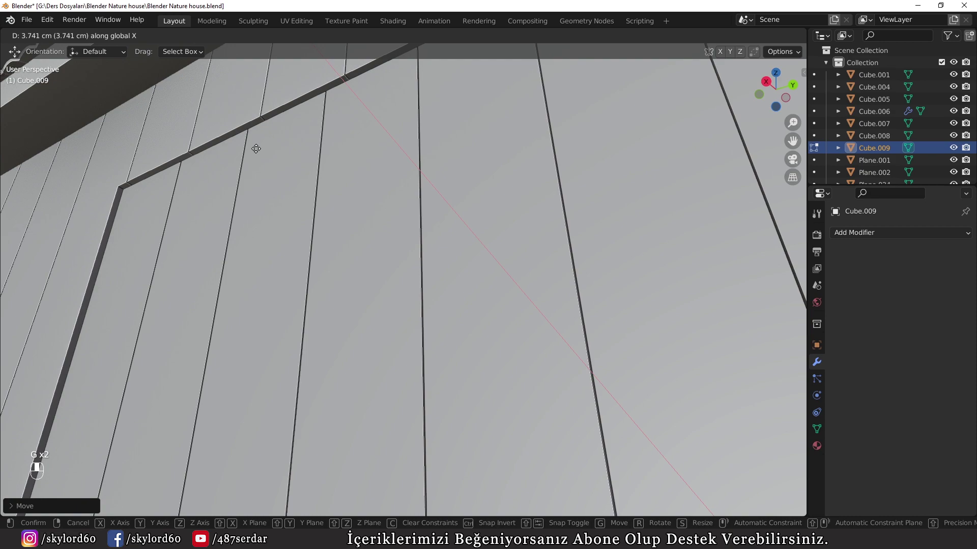
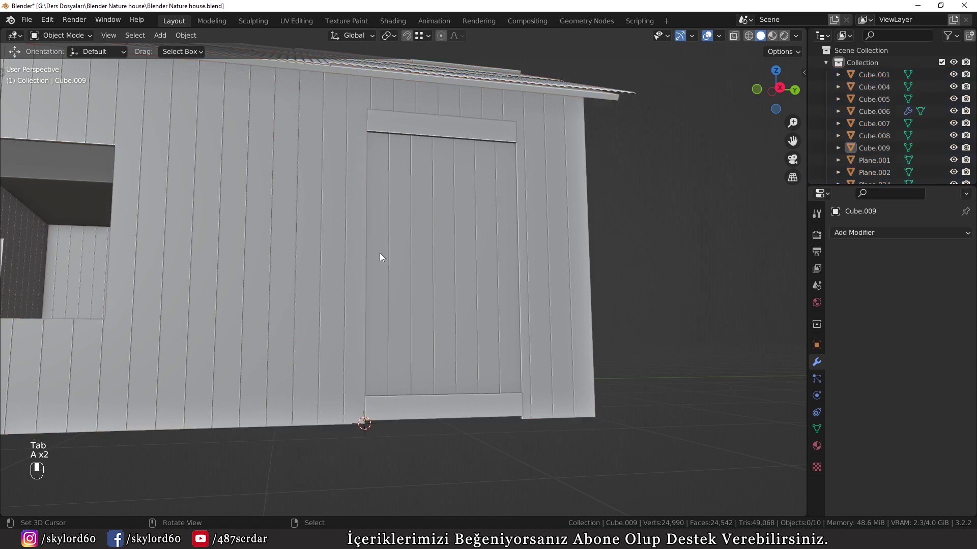
Attempt the diagonal brace board in Edit Mode, undoing a misplaced move.
key(Tab)
key(3)
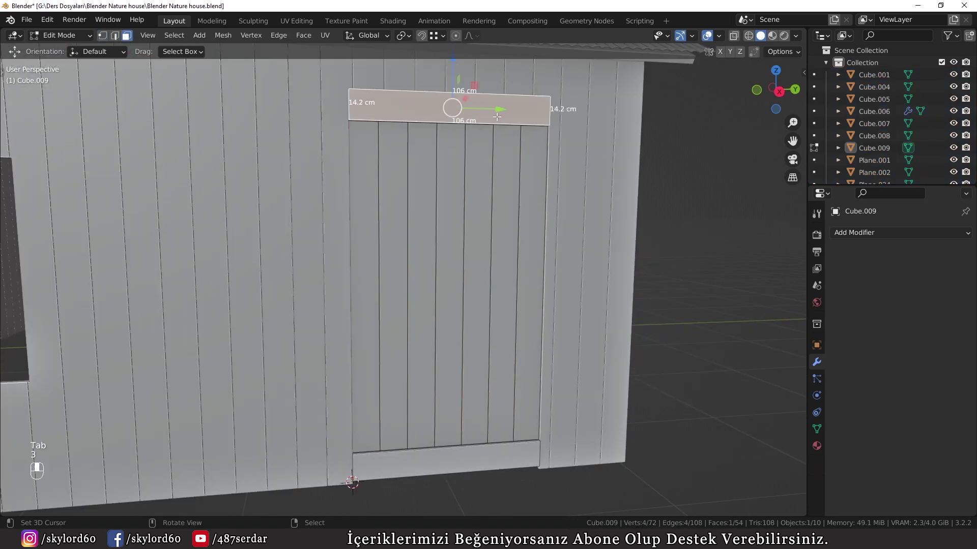
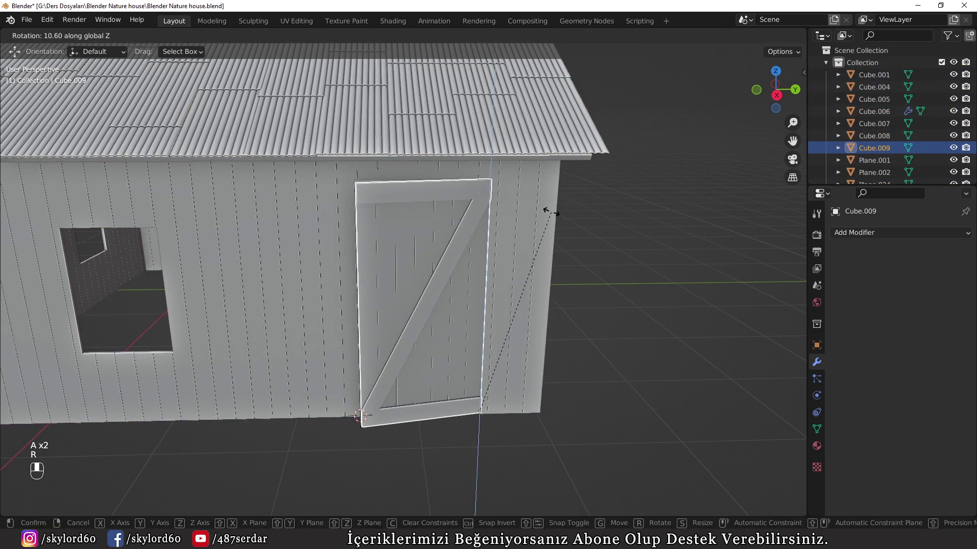
key(a)
key(a)
drag(497, 350, 481, 361)
key(ctrl+z)
key(ctrl+z)
key(ctrl+z)
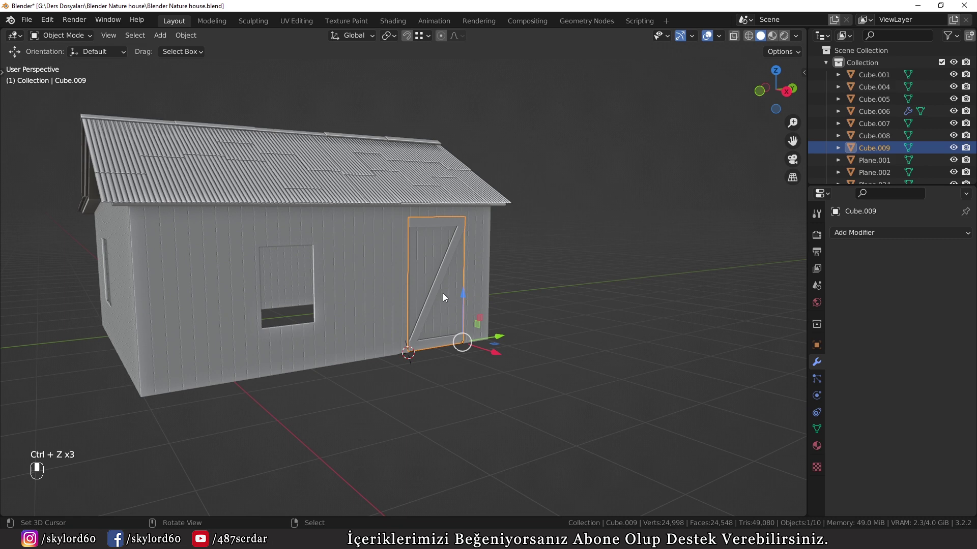
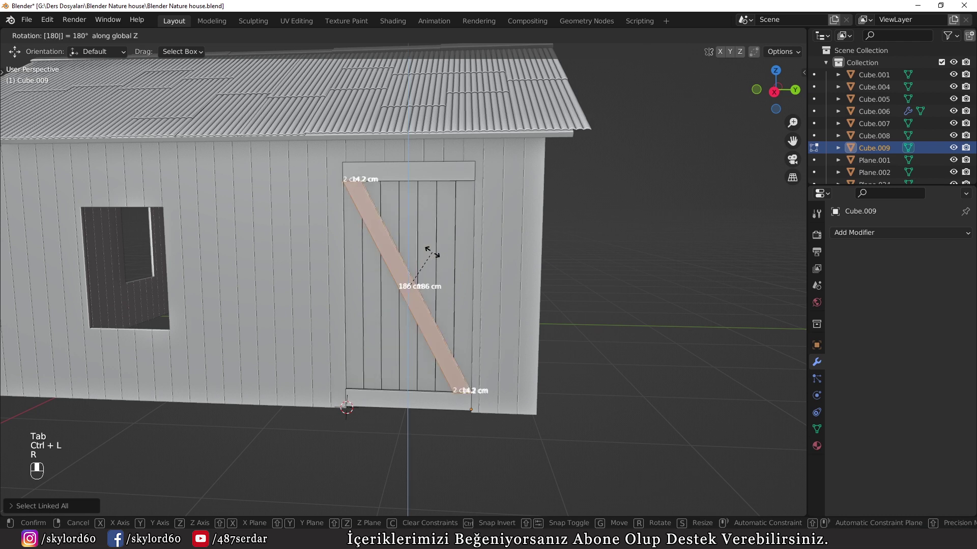
Turn the brace 180° into place between the crossbars and return to Object Mode with the door selected.
key(Tab)
key(a)
key(a)
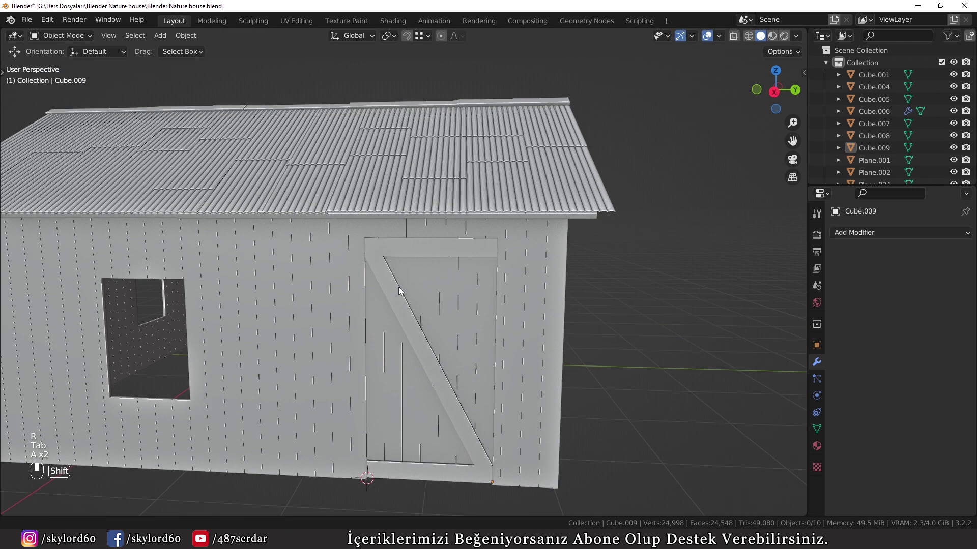
click(402, 326)
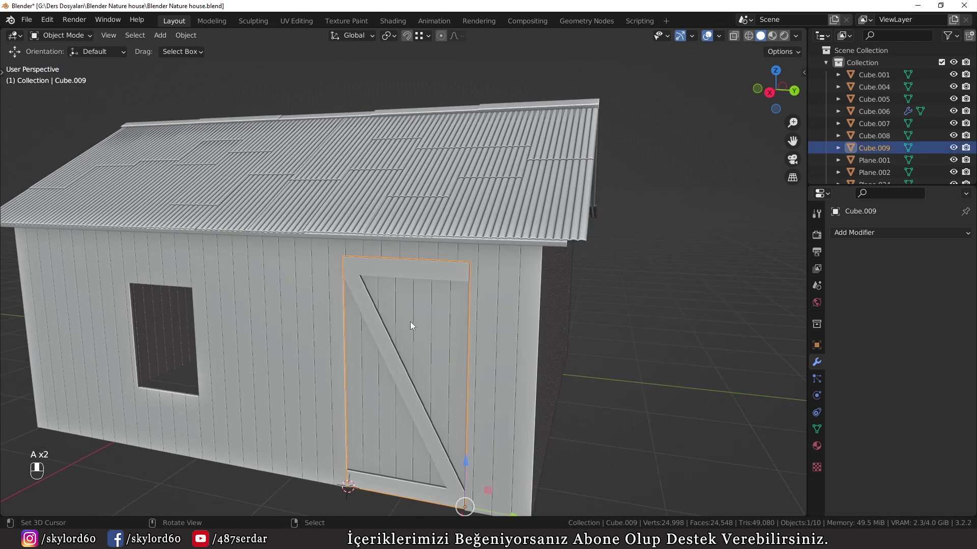
Shape a 3 cm thick trim board and slide its edge sideways beside the doorway.
key(a)
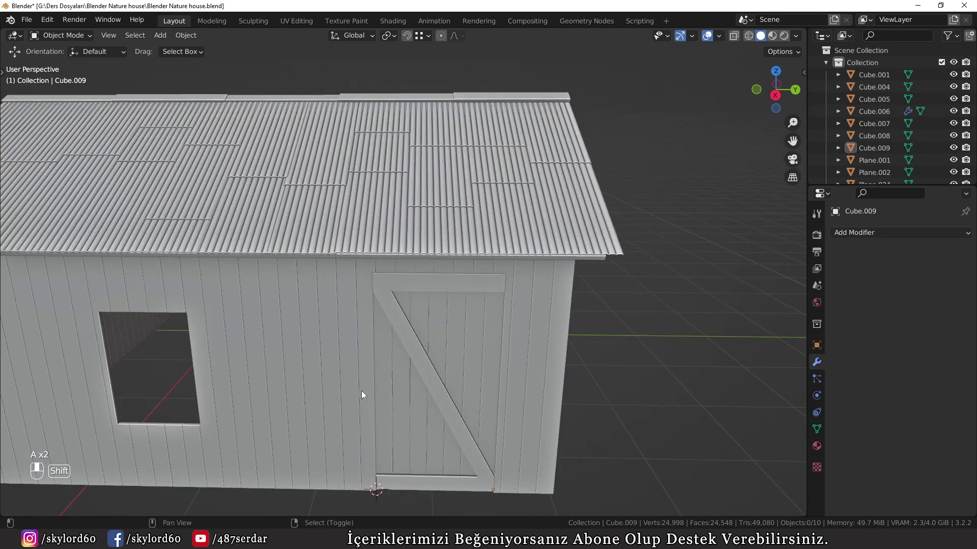
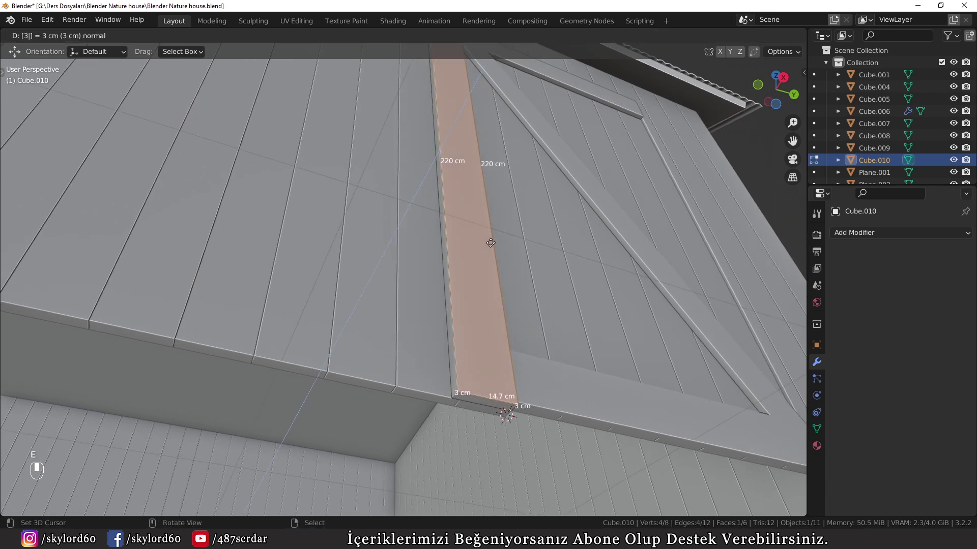
key(3)
key(g)
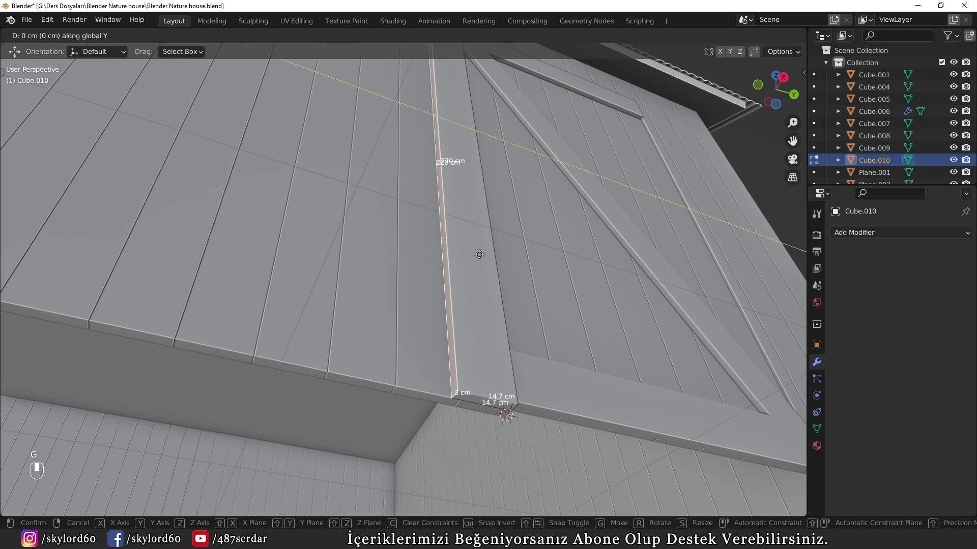
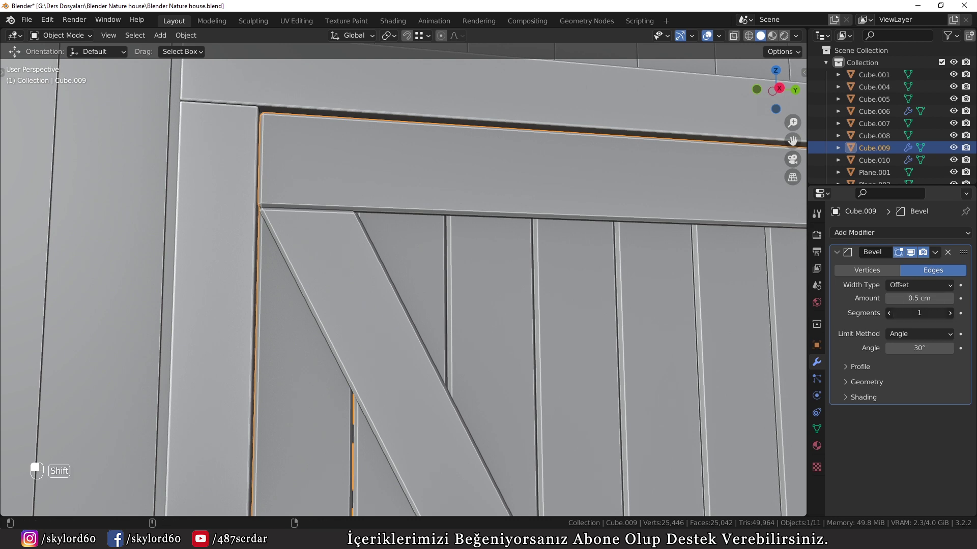
Select the window wall Cube.005 and add a Bevel modifier to it.
drag(616, 312, 558, 282)
key(a)
key(w)
key(a)
key(a)
drag(455, 306, 272, 285)
right_click(434, 283)
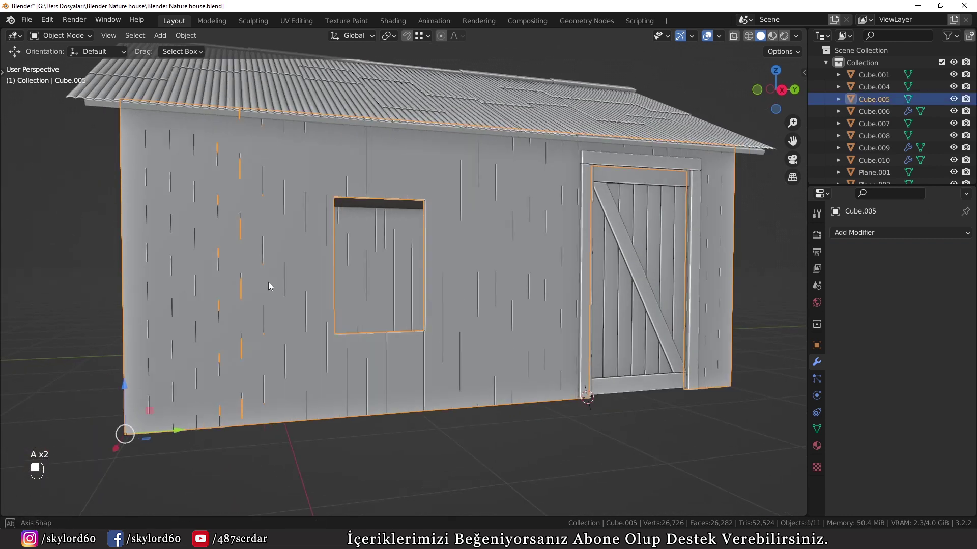
drag(286, 282, 373, 251)
click(375, 252)
drag(384, 242, 528, 323)
Set the bevel to Amount 0.5 cm, Segments 5, Limit Method Angle 30°.
key(ctrl+a)
key(a)
key(a)
middle_click(312, 424)
key(shift+b)
drag(283, 382, 255, 381)
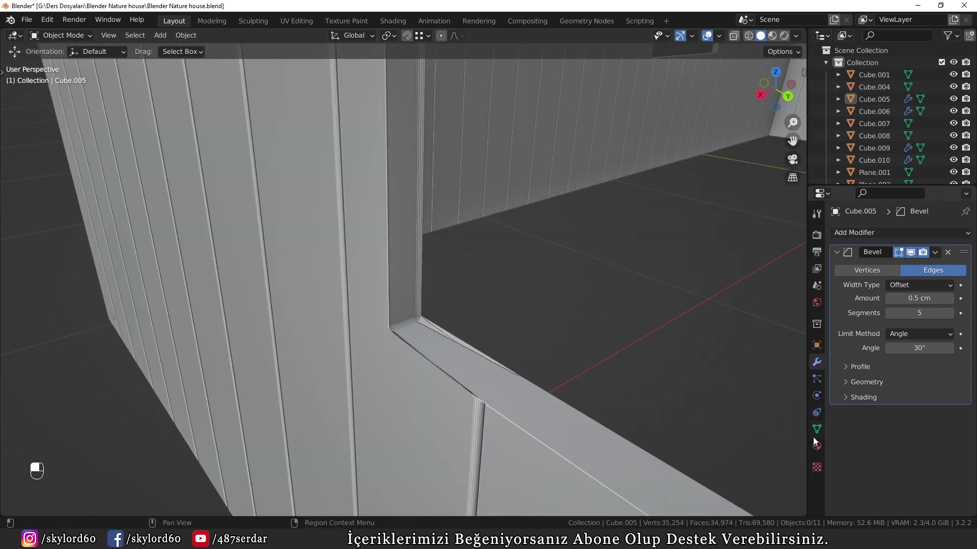
Orbit around the house to inspect the bevelled window opening edges.
drag(848, 432, 855, 488)
drag(855, 487, 888, 466)
drag(889, 467, 315, 366)
drag(315, 367, 325, 397)
key(Tab)
key(Tab)
key(Tab)
key(Tab)
drag(325, 398, 487, 397)
click(487, 397)
key(n)
key(n)
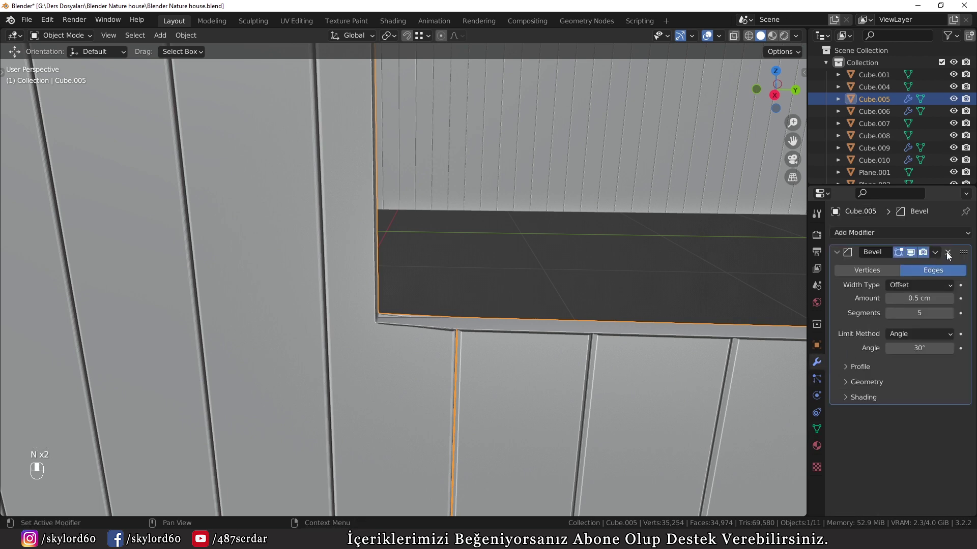
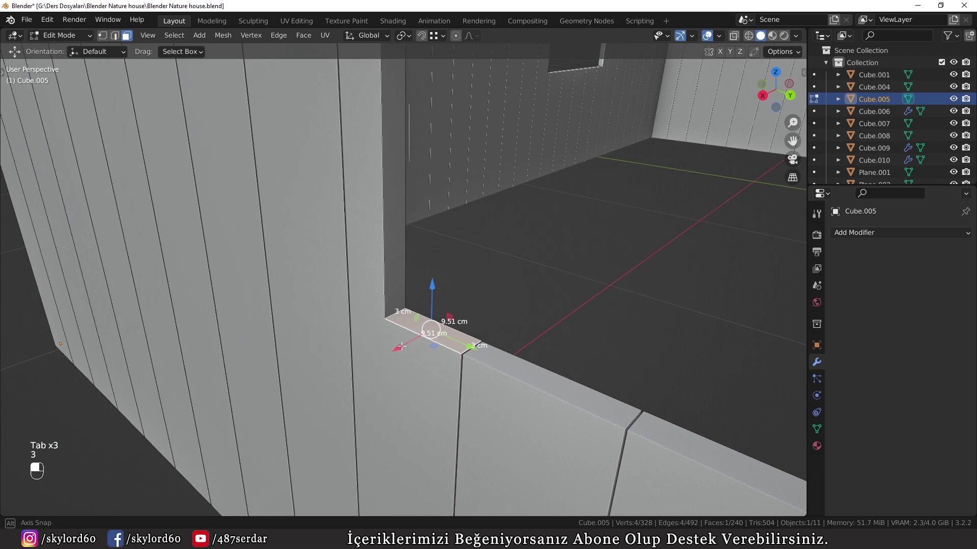
Remove the Bevel modifier from Cube.005 and orbit to check the sharp window opening.
key(g)
key(Tab)
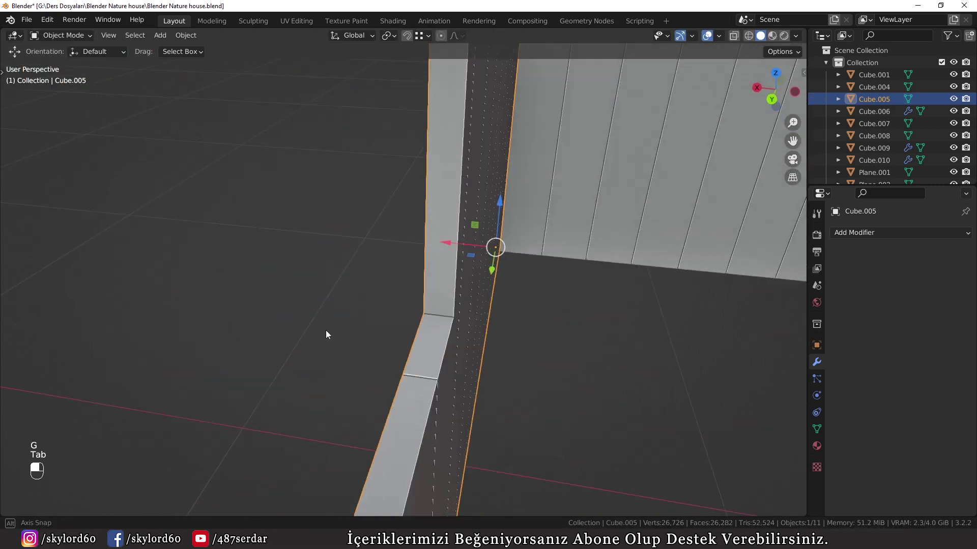
key(a)
key(a)
key(a)
key(a)
drag(374, 294, 364, 301)
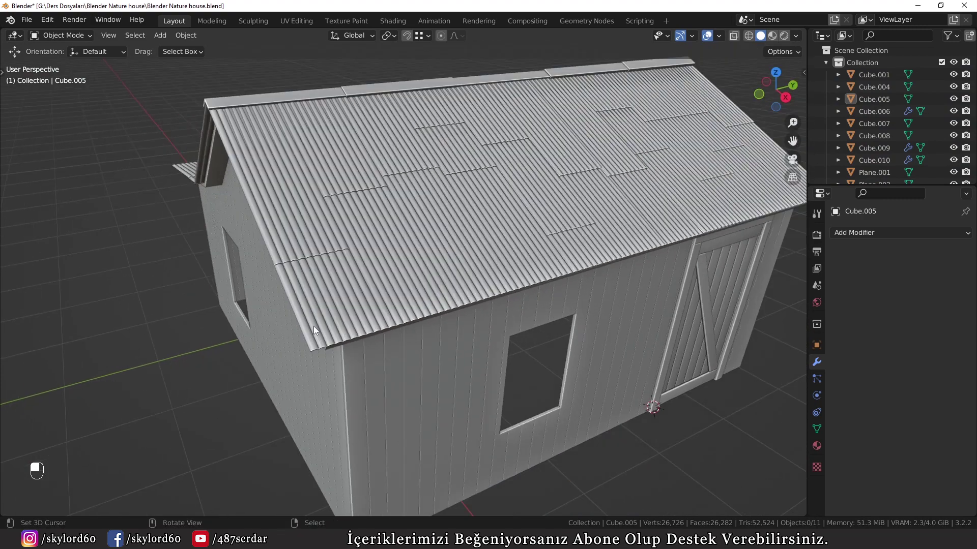
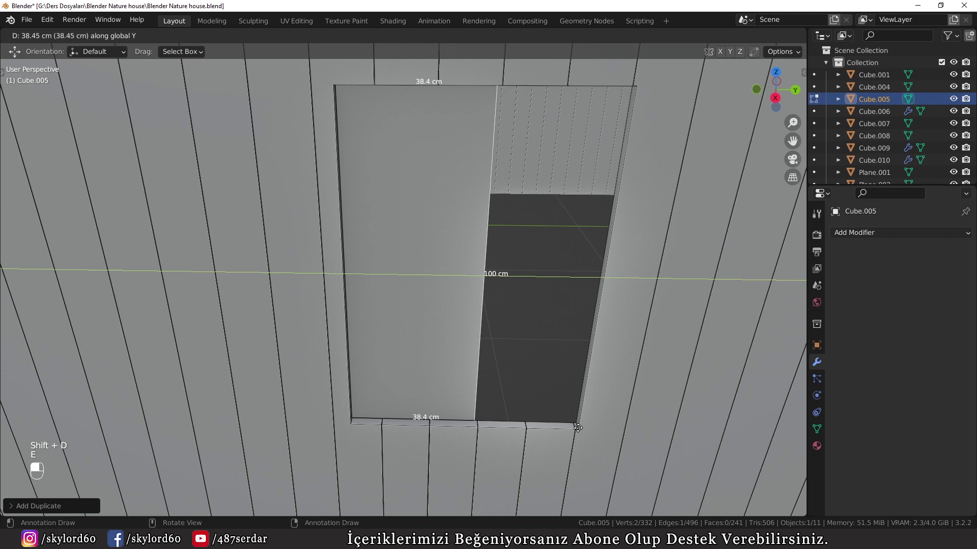
Select the window opening's inner face as the 70 by 100 cm pane.
key(ctrl+l)
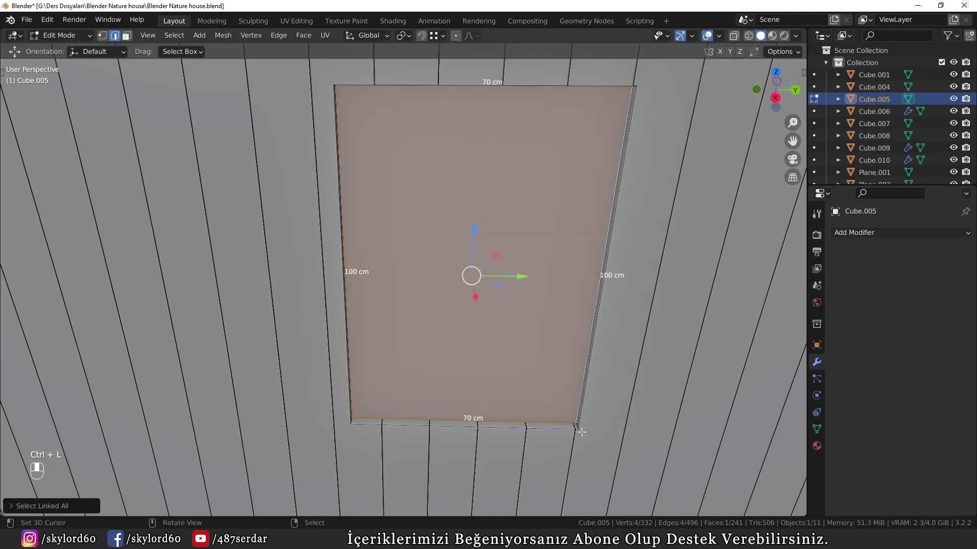
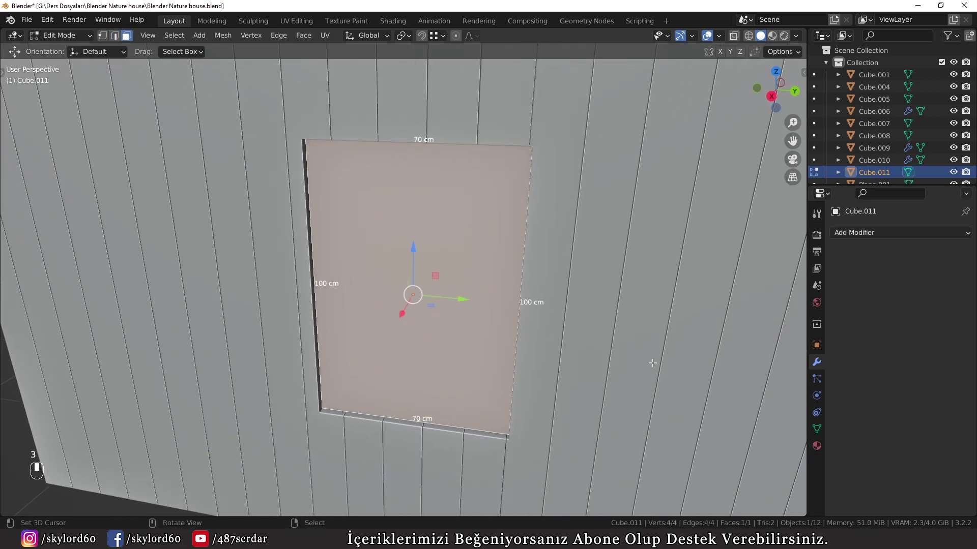
Inset the window border, then inset the four pane faces individually to form thin crossbars.
key(i)
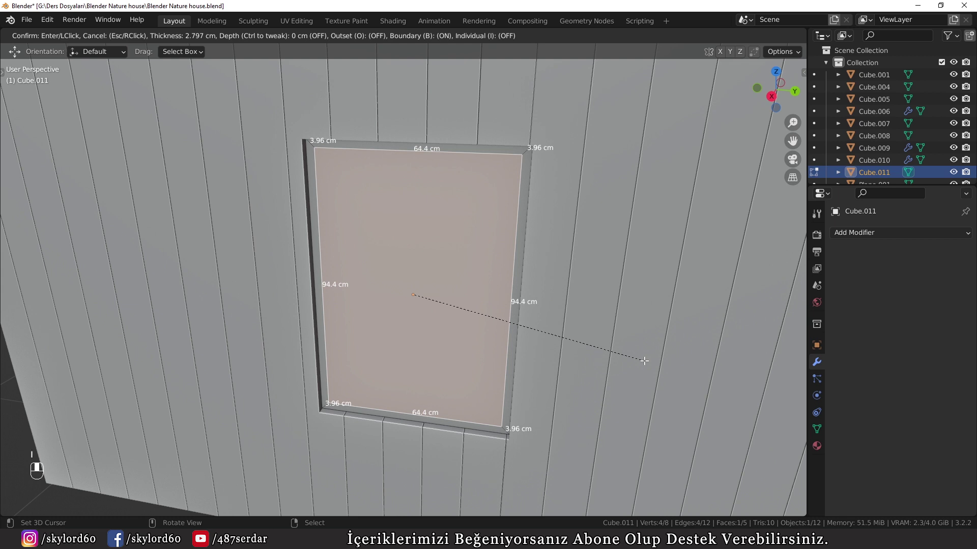
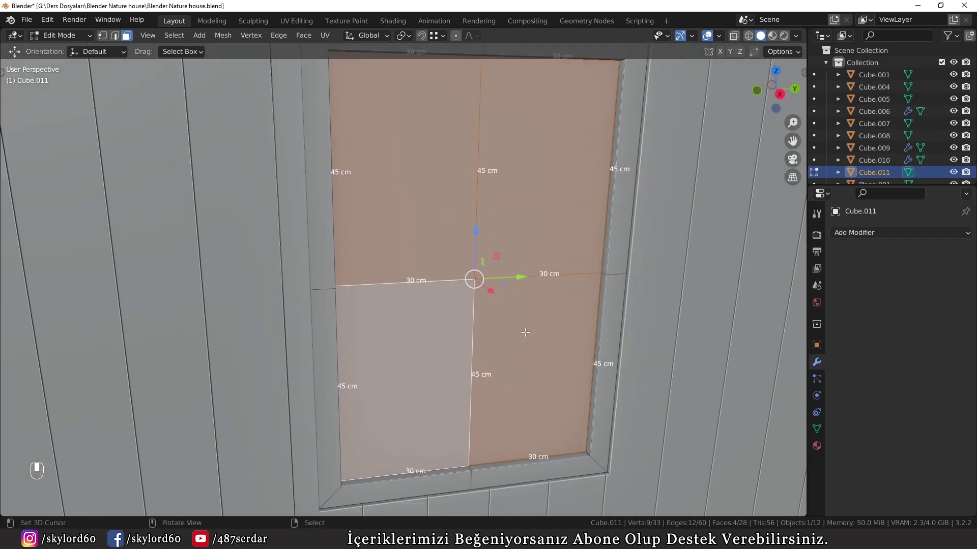
key(i)
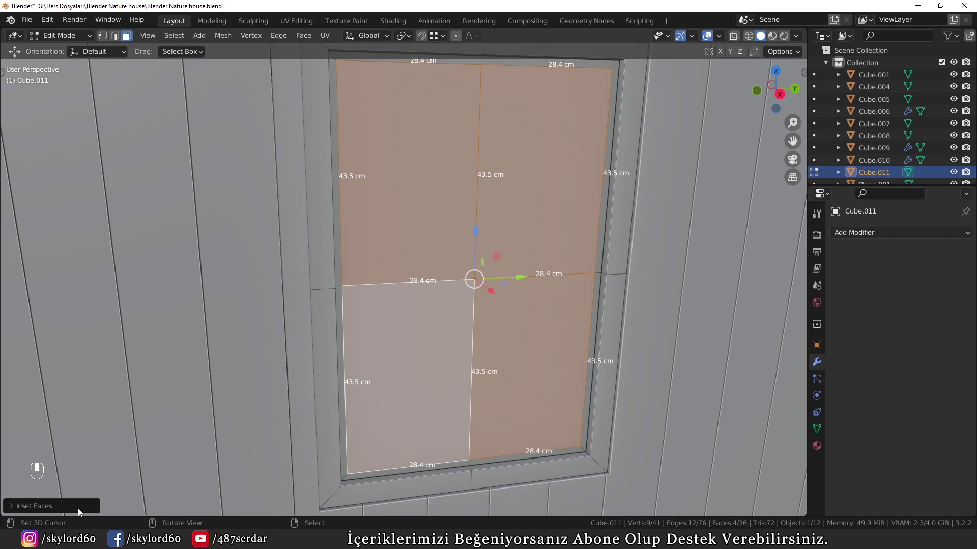
drag(82, 510, 131, 423)
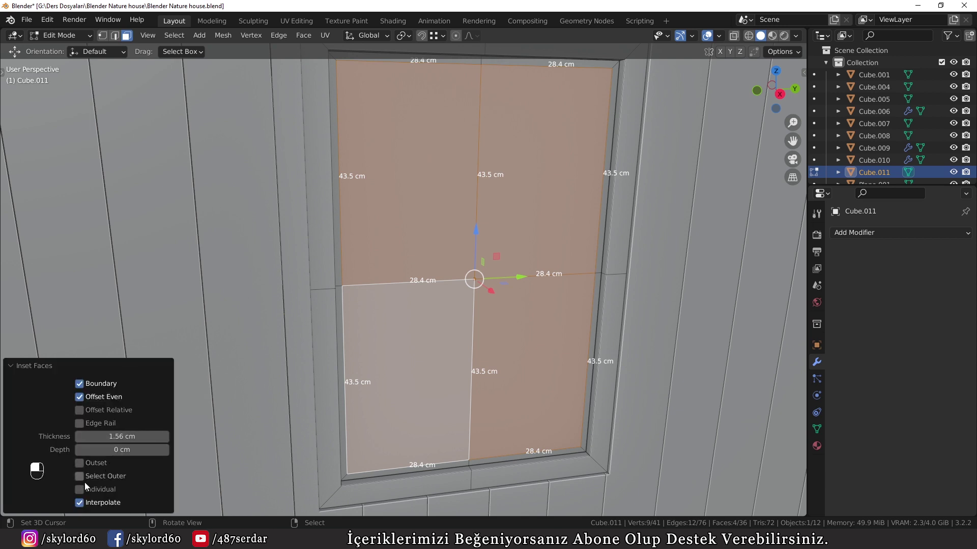
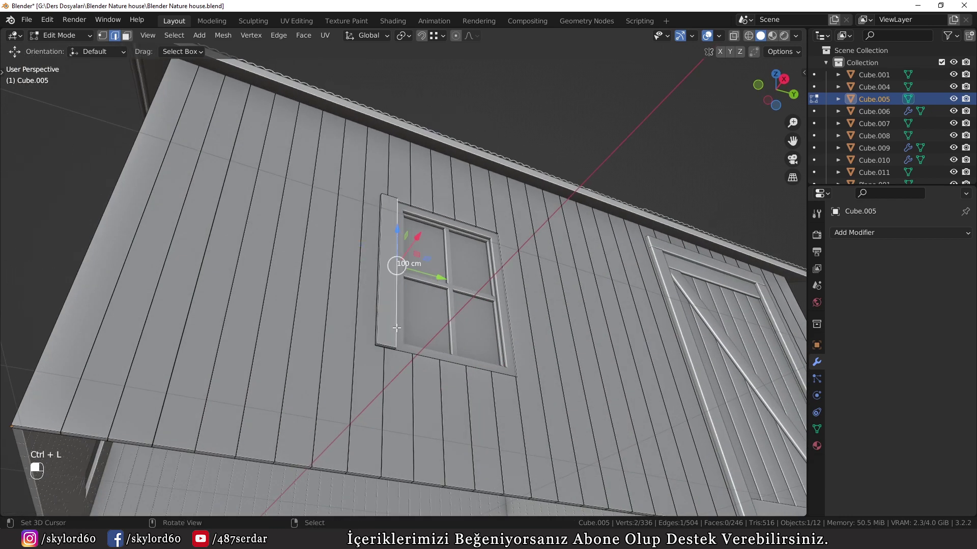
Separate the strip beside the window into its own object, viewed side-on.
key(p)
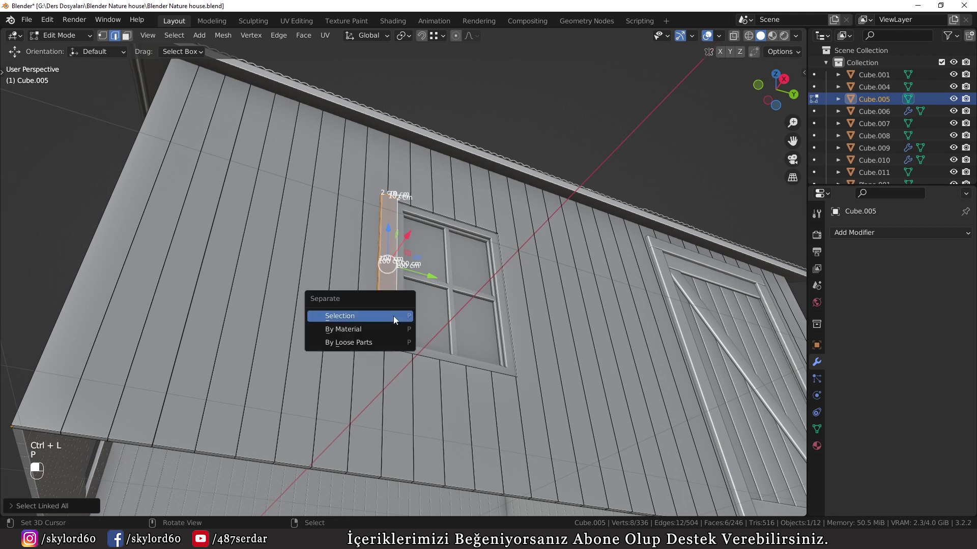
key(Tab)
click(383, 304)
middle_click(384, 305)
right_click(384, 305)
middle_click(381, 320)
drag(367, 315, 399, 294)
key(w)
key(KP_1)
key(KP_3)
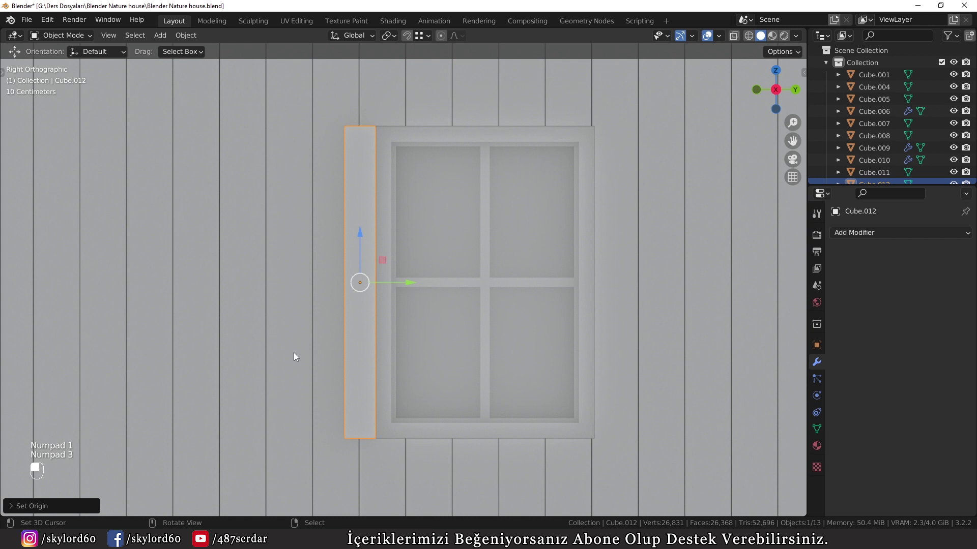
Duplicate the strip into a second side board and a rotated header board above the window.
key(shift+d)
key(g)
drag(569, 413, 576, 431)
key(shift+d)
key(r)
key(g)
click(356, 207)
middle_click(365, 203)
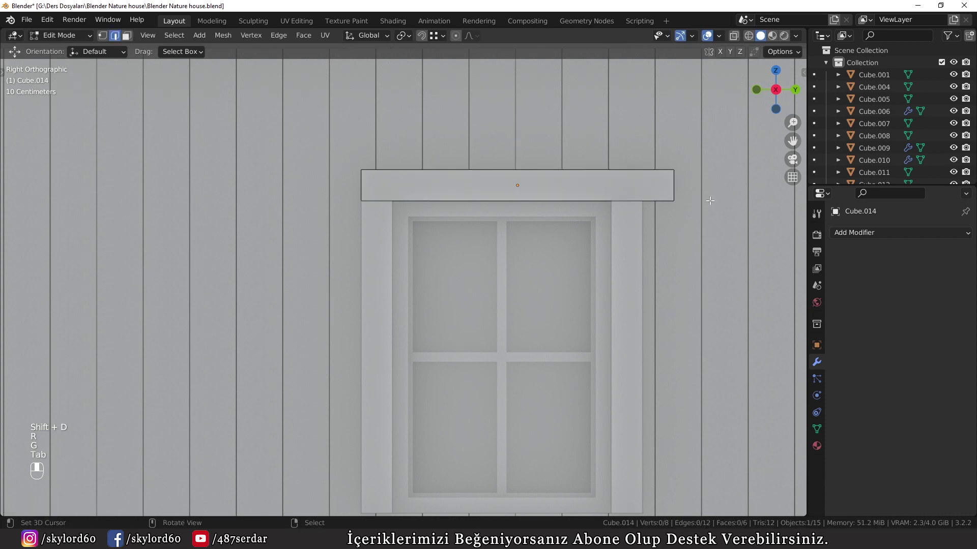
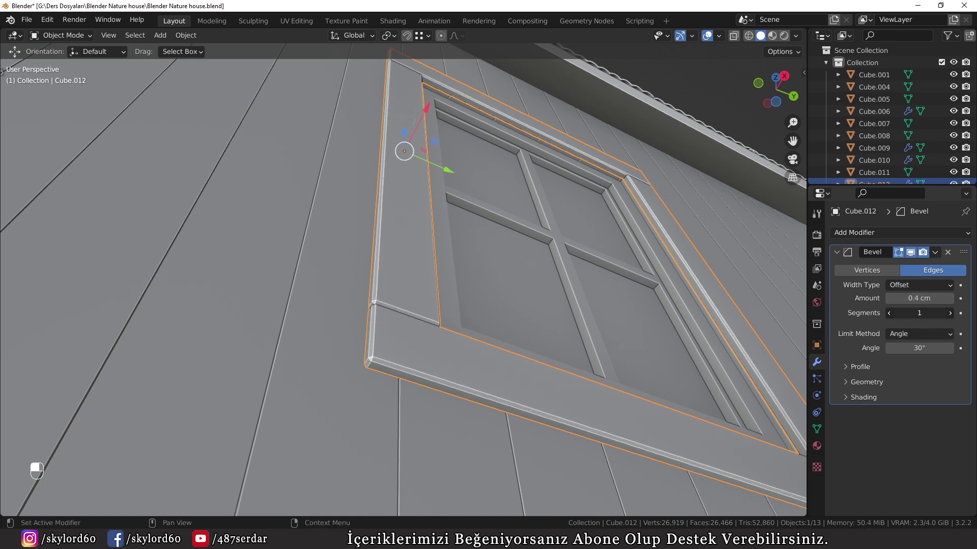
Give the trim frame a 0.4 cm, 3-segment bevel and adjust its shading.
key(w)
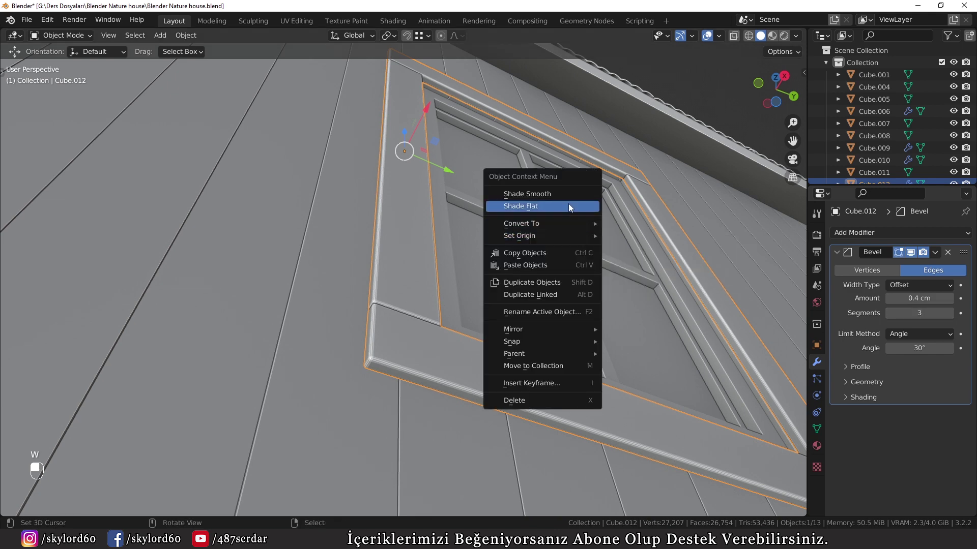
click(544, 213)
right_click(544, 213)
key(w)
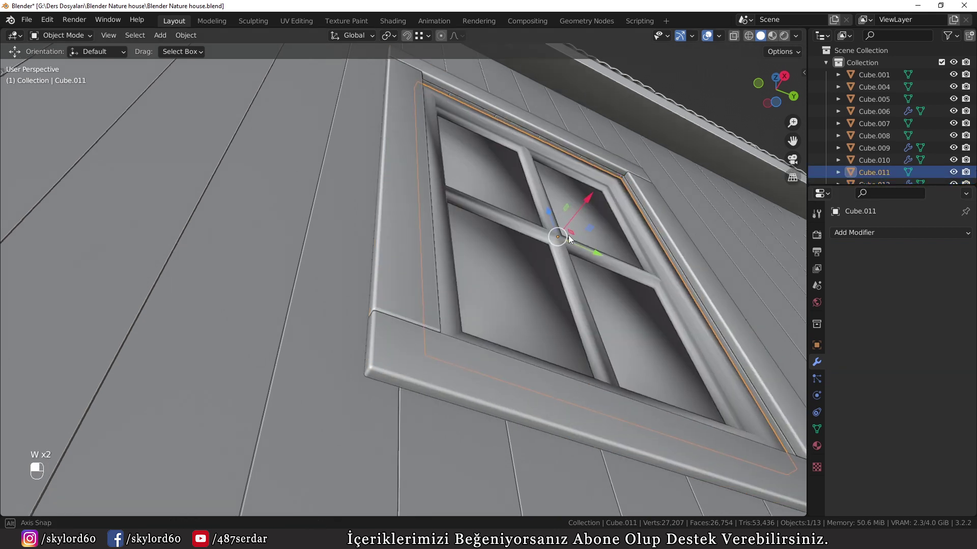
drag(556, 283, 583, 276)
key(ctrl+z)
drag(586, 282, 576, 278)
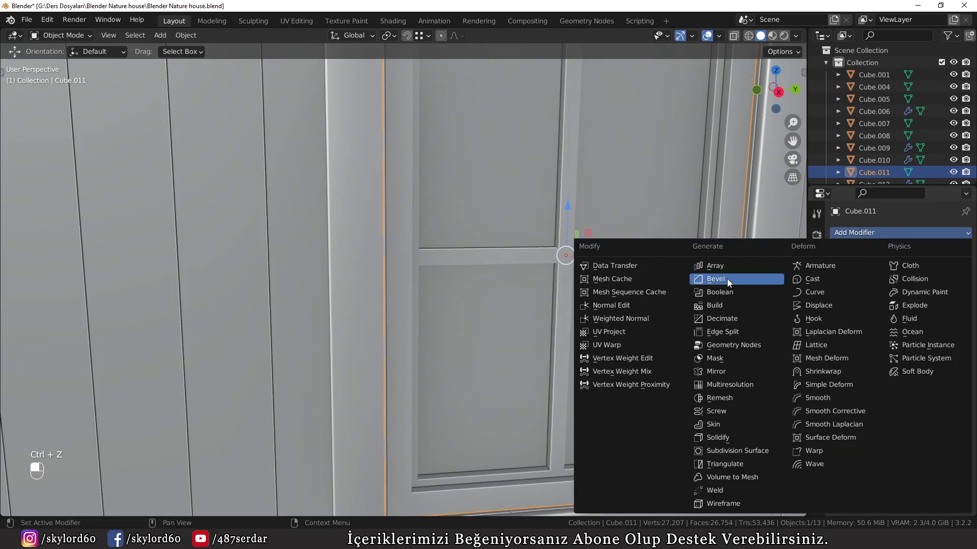
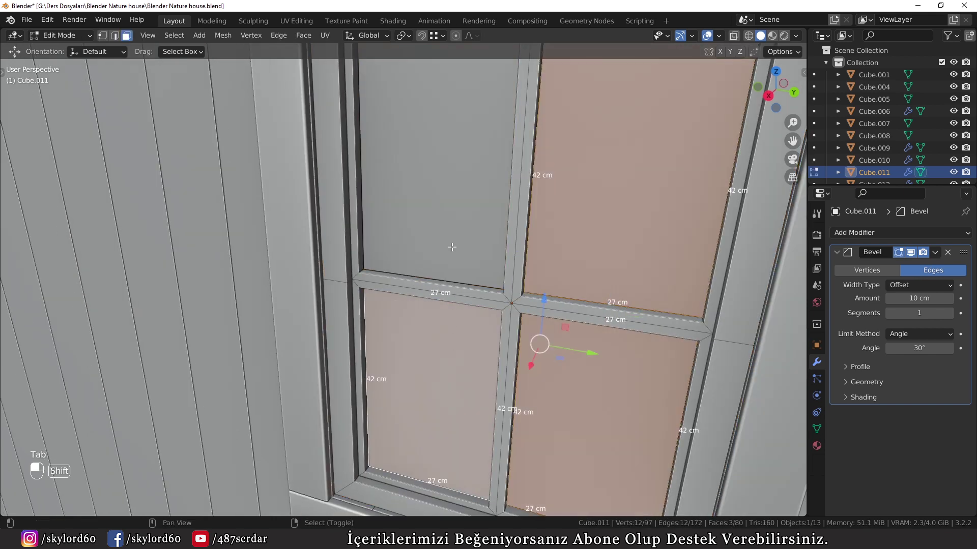
Split off the pane faces, apply the 0.3 cm single-segment bevel and rejoin the sash with Ctrl+J.
key(ctrl+l)
key(p)
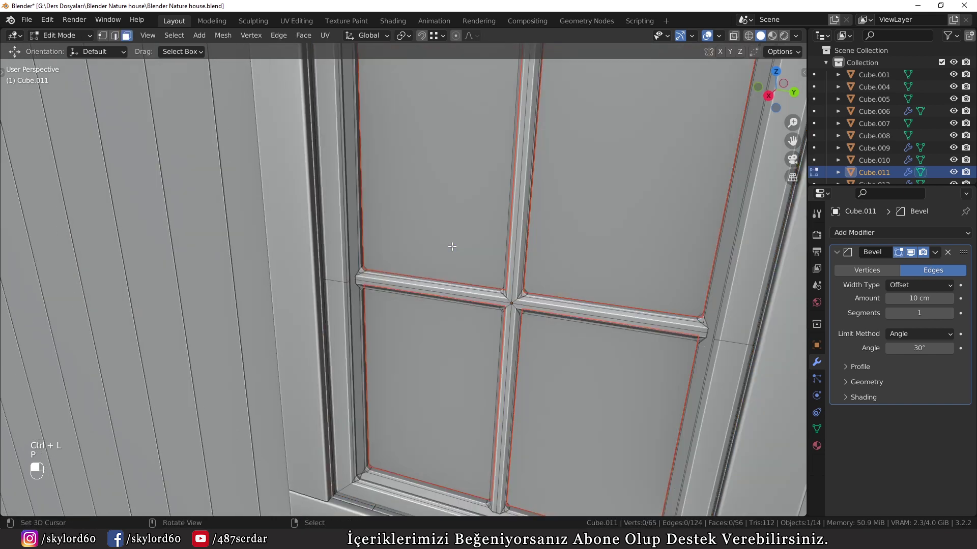
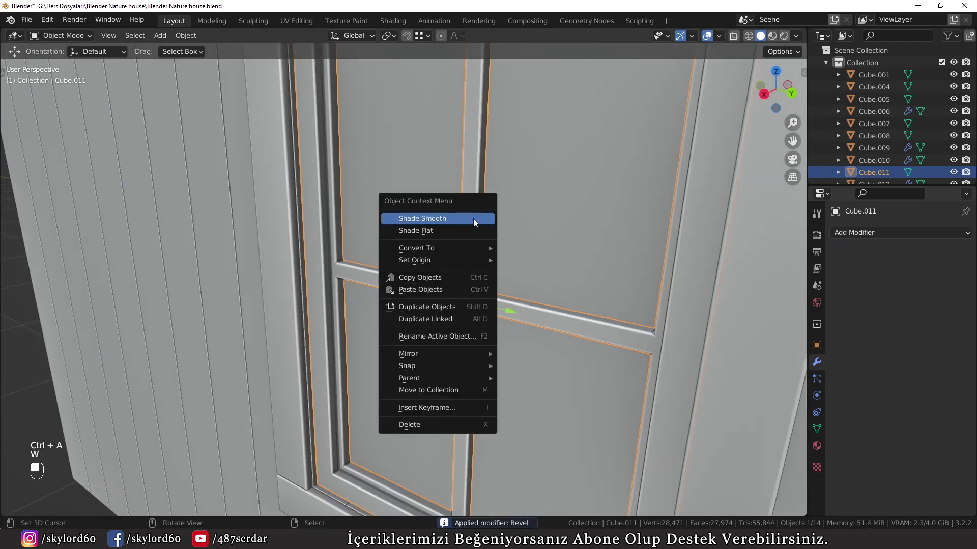
middle_click(557, 226)
middle_click(468, 259)
key(ctrl+j)
Select the window trim frame and apply its Bevel modifier so the rounded edges become fixed geometry.
key(a)
key(a)
key(g)
click(380, 116)
right_click(380, 117)
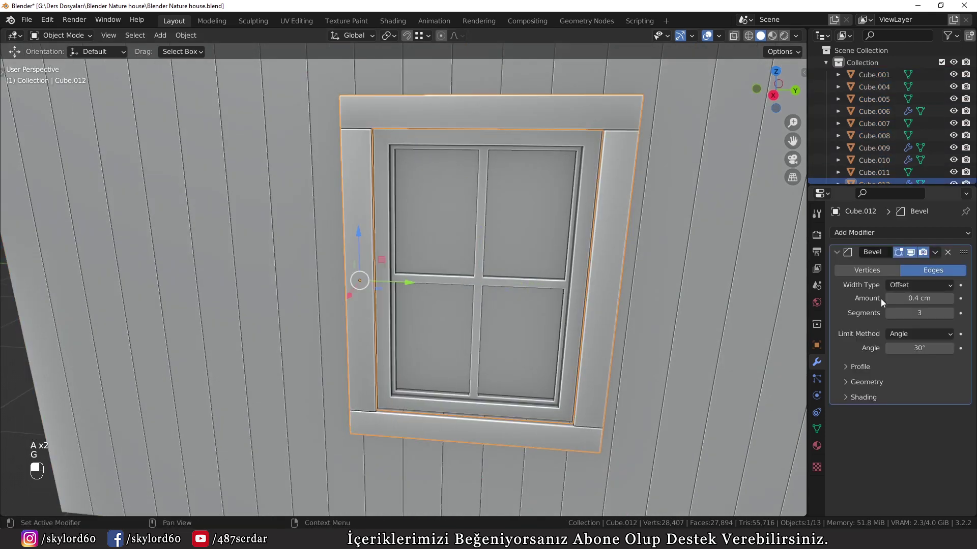
key(ctrl+a)
drag(873, 433, 892, 487)
click(892, 487)
middle_click(891, 488)
click(892, 488)
middle_click(891, 488)
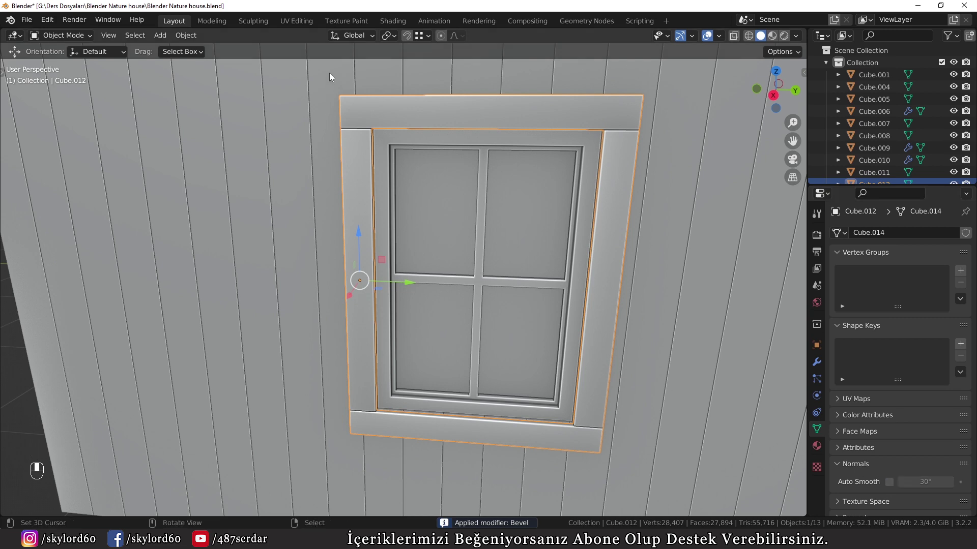
Review the frame and sash with their permanent bevels, adjusting the selection and view.
click(372, 100)
drag(371, 101, 457, 205)
key(g)
key(a)
right_click(458, 205)
drag(458, 205, 422, 168)
right_click(421, 168)
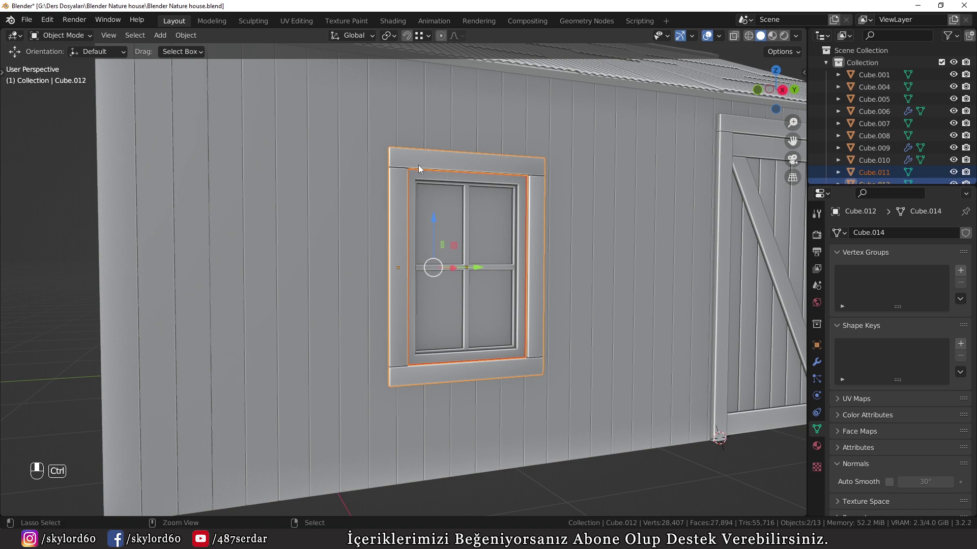
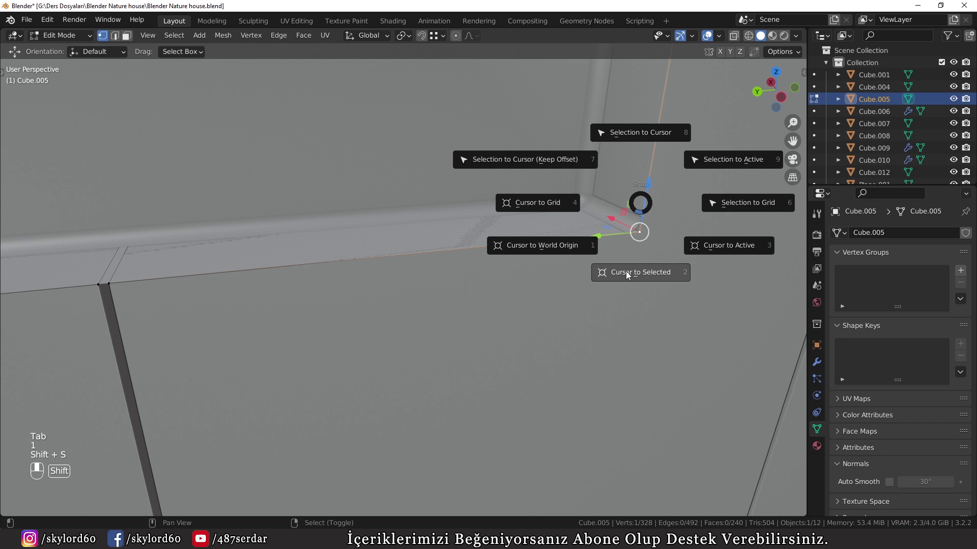
Snap the 3D cursor to the selected corner of the gable-end wall opening as the placement point.
key(Tab)
drag(616, 246, 403, 233)
key(w)
drag(404, 234, 332, 341)
key(w)
key(w)
drag(332, 340, 475, 253)
drag(475, 254, 422, 295)
double_click(422, 295)
middle_click(423, 295)
drag(425, 295, 191, 208)
key(Tab)
key(1)
click(191, 208)
middle_click(196, 208)
Duplicate the window with its trim frame and rotate the copy 90 degrees about Z to face outward.
key(shift+s)
key(Tab)
key(a)
key(a)
key(shift+d)
key(shift+s)
key(r)
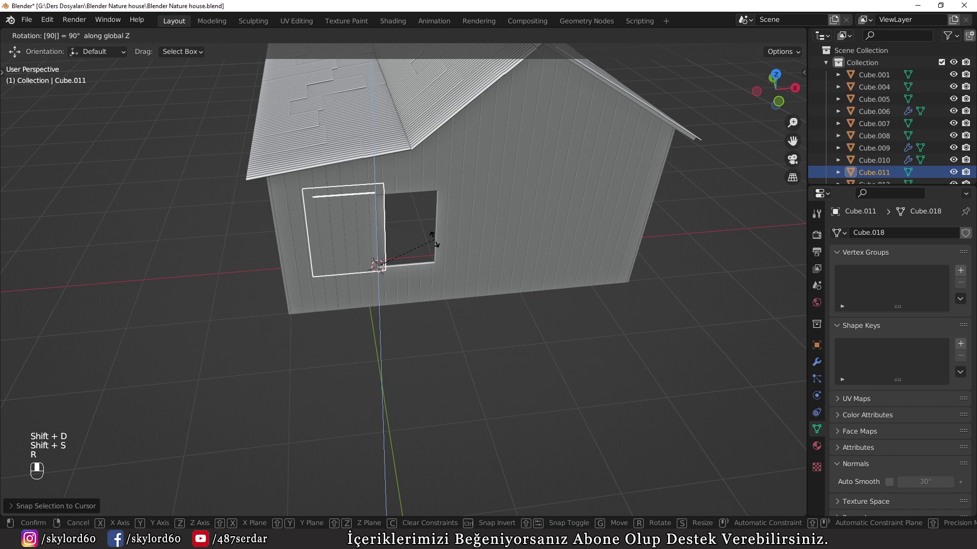
key(a)
key(a)
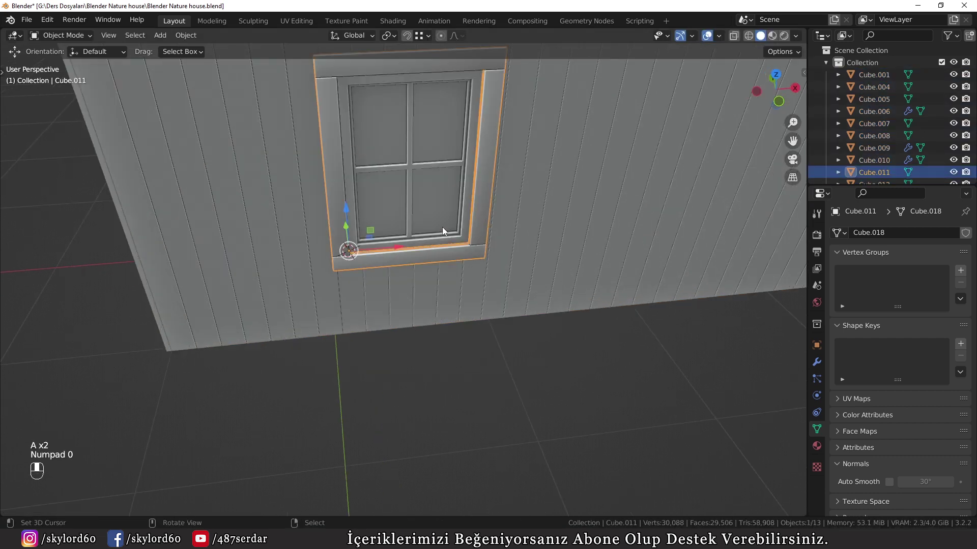
Snap the rotated window copy into the gable wall opening and check it from the camera view.
key(KP_0)
drag(523, 209, 491, 196)
key(w)
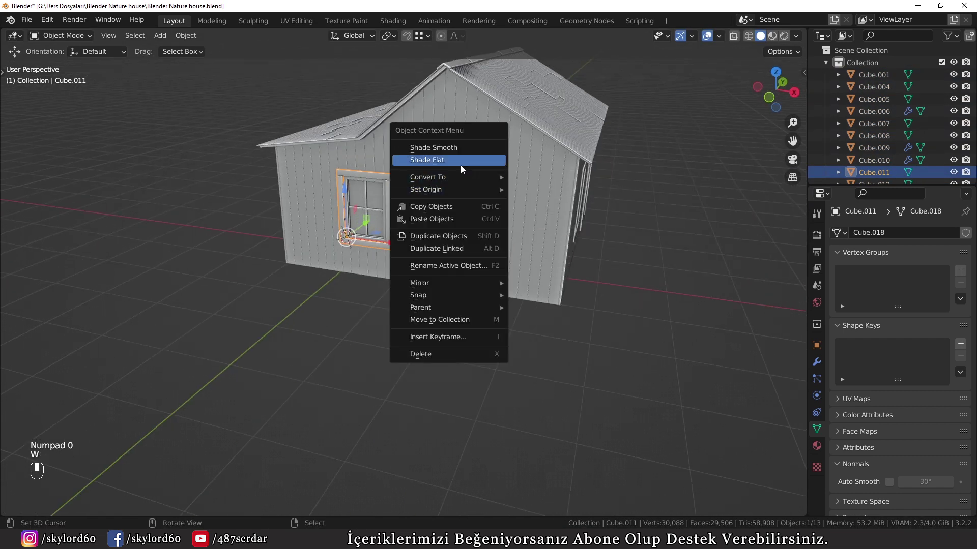
drag(511, 219, 638, 148)
Shade the copied trim frame flat and zoom out to show both framed windows beside the braced door.
click(638, 148)
drag(637, 148, 347, 224)
key(w)
key(a)
key(a)
middle_click(331, 219)
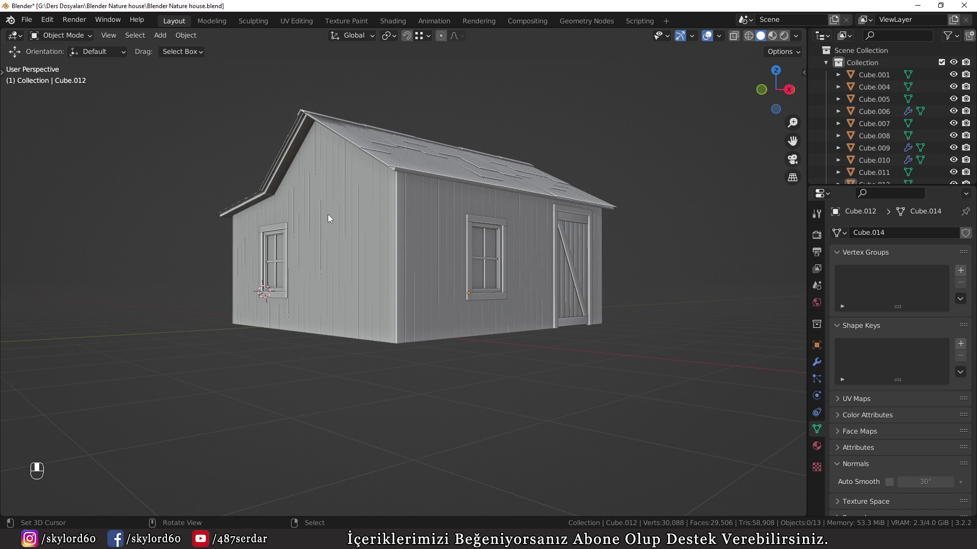